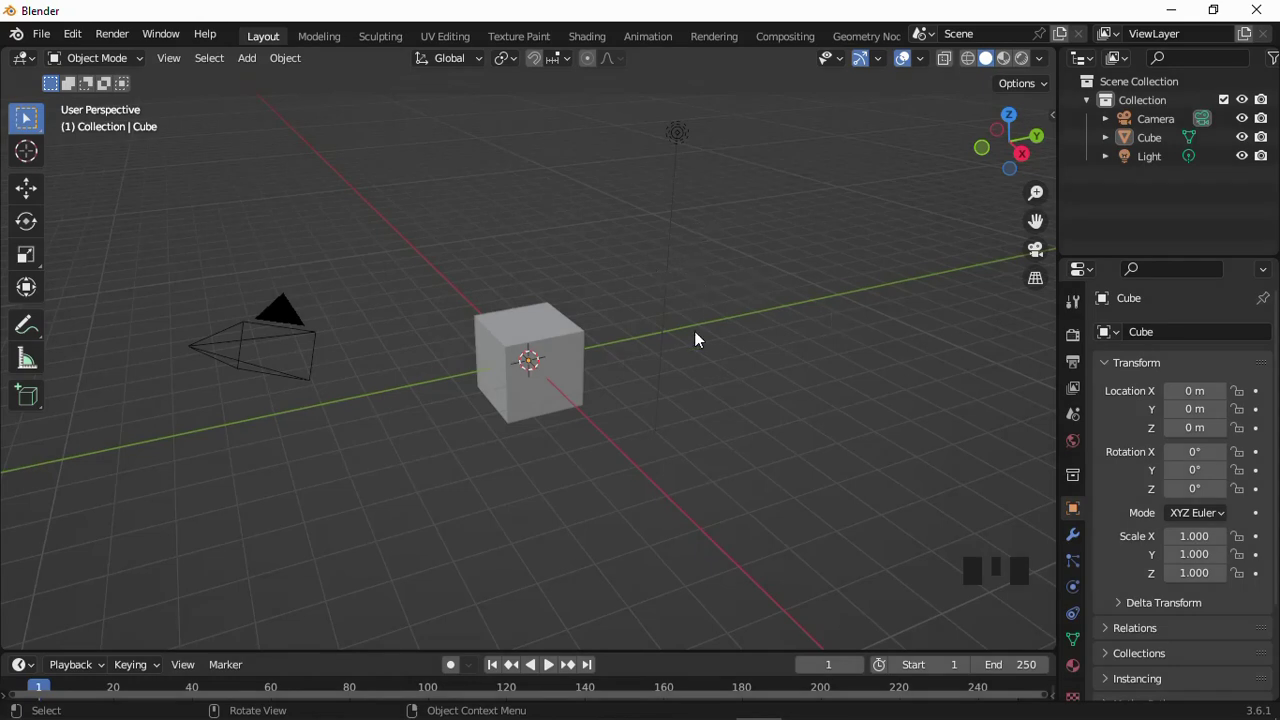
- Show the cube's modifier settings and select the default objects for removal
click(1080, 541)
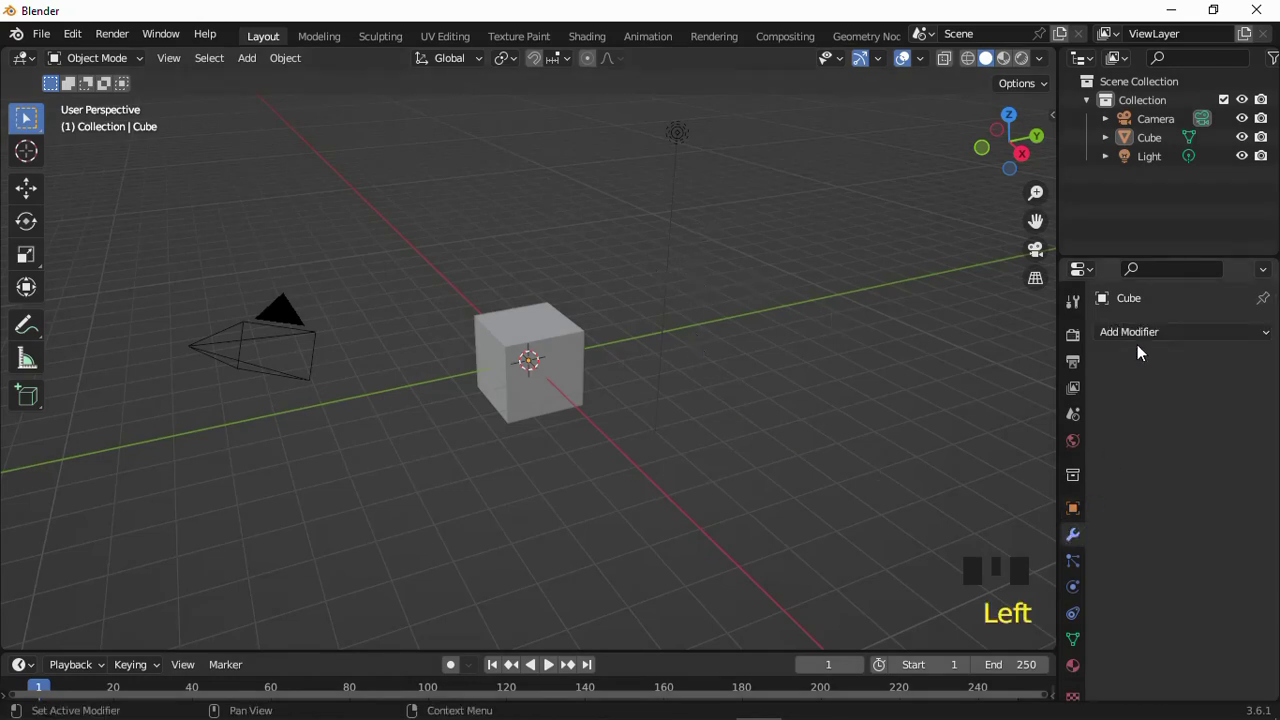
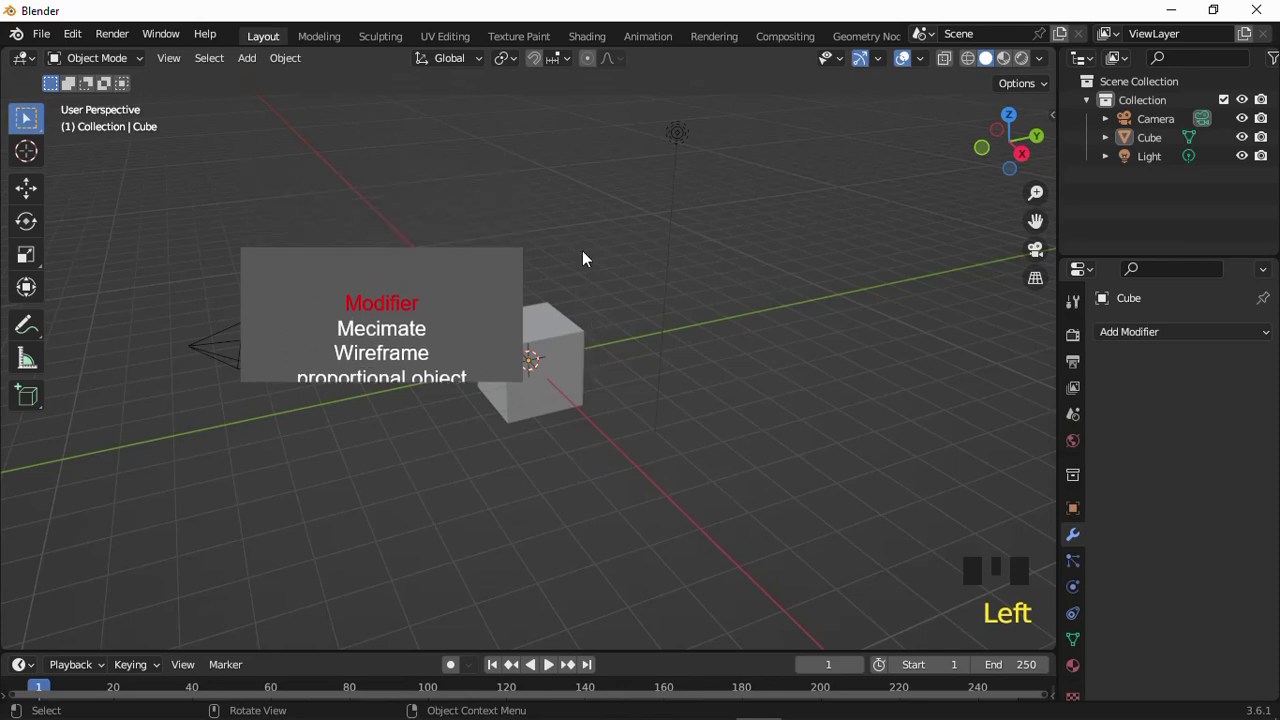
click(751, 102)
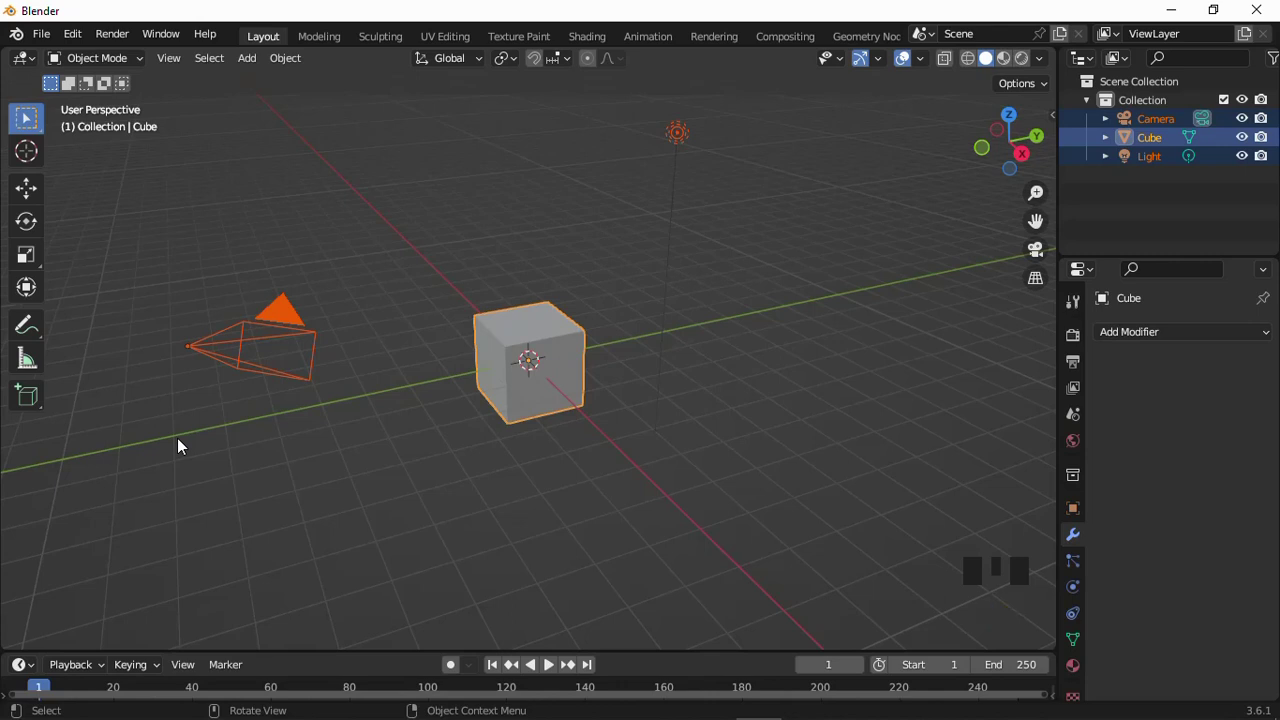
- Add a cone at the origin and rotate it upside down to look inside it
drag(619, 355, 433, 280)
scroll(up, 3)
drag(563, 338, 547, 350)
key(shift+a)
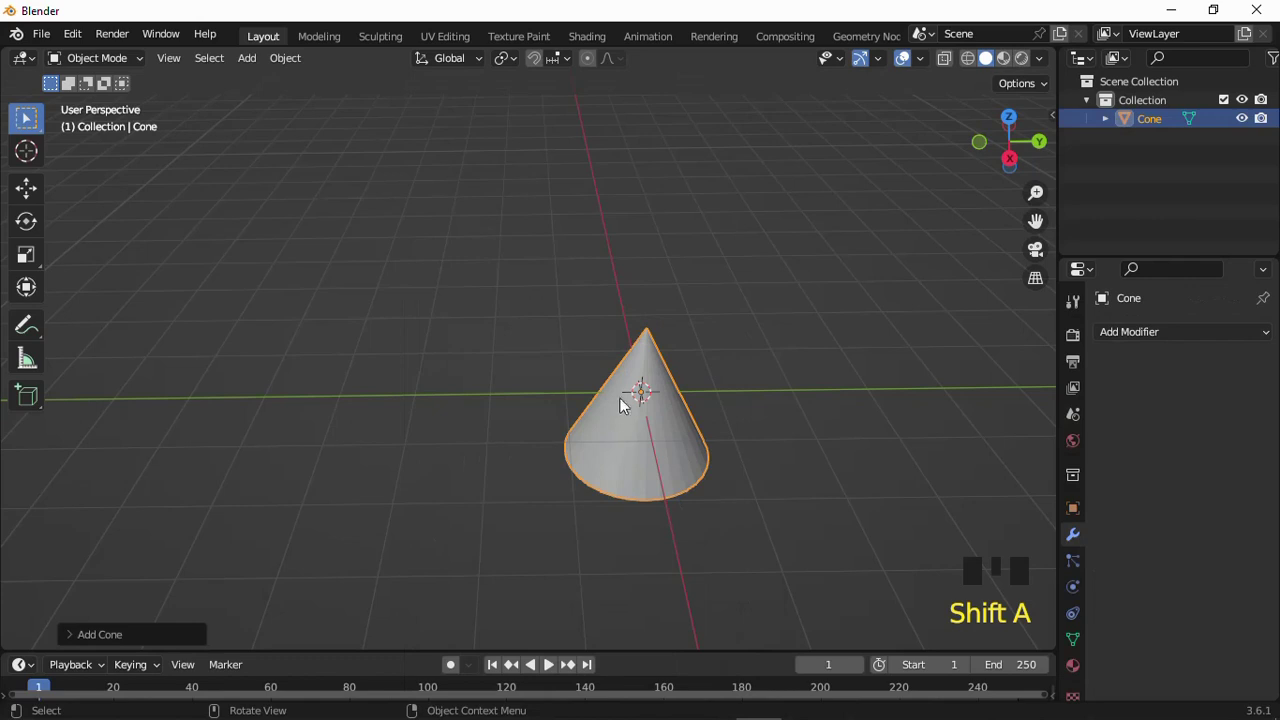
drag(634, 379, 661, 414)
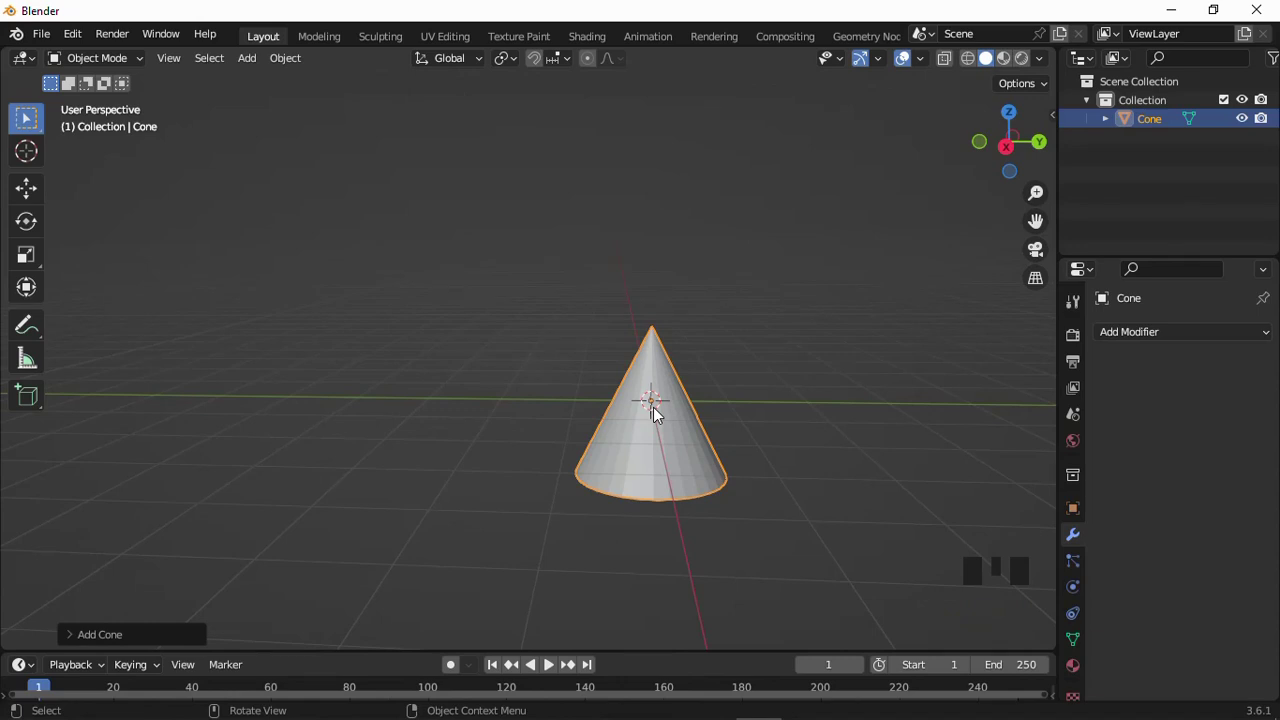
key(g)
key(r)
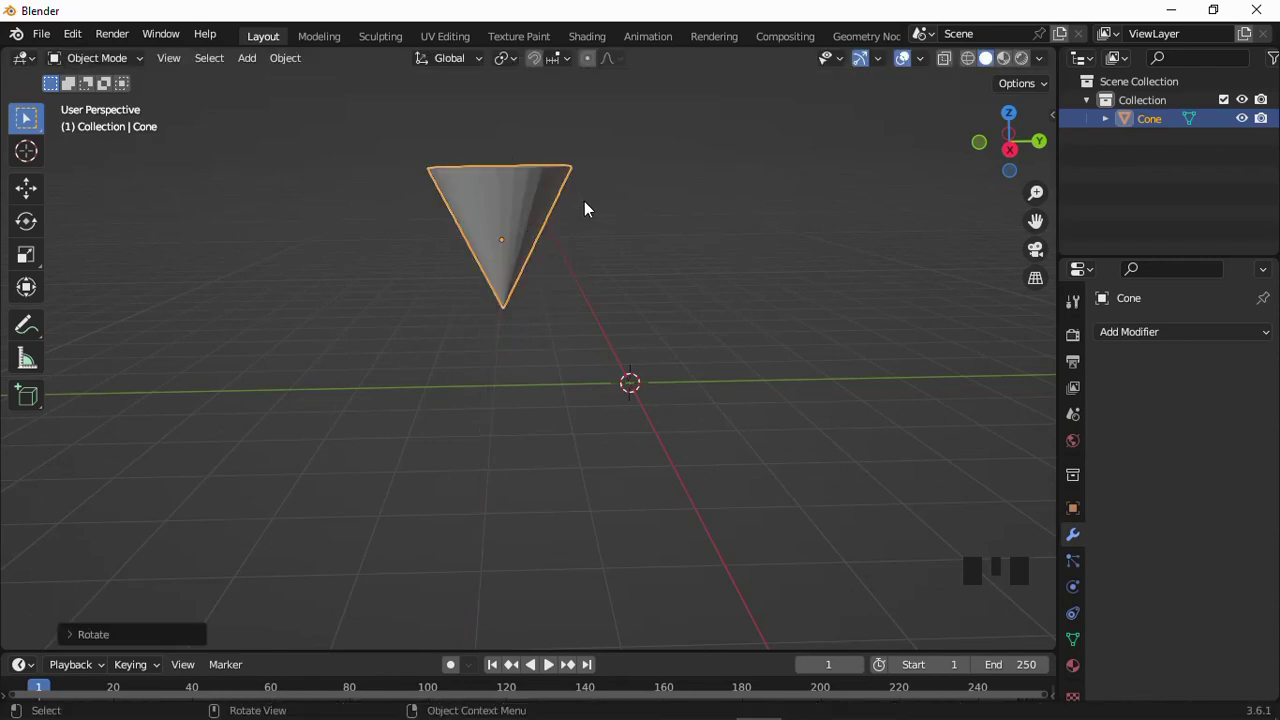
scroll(down, 3)
scroll(up, 3)
drag(575, 228, 539, 214)
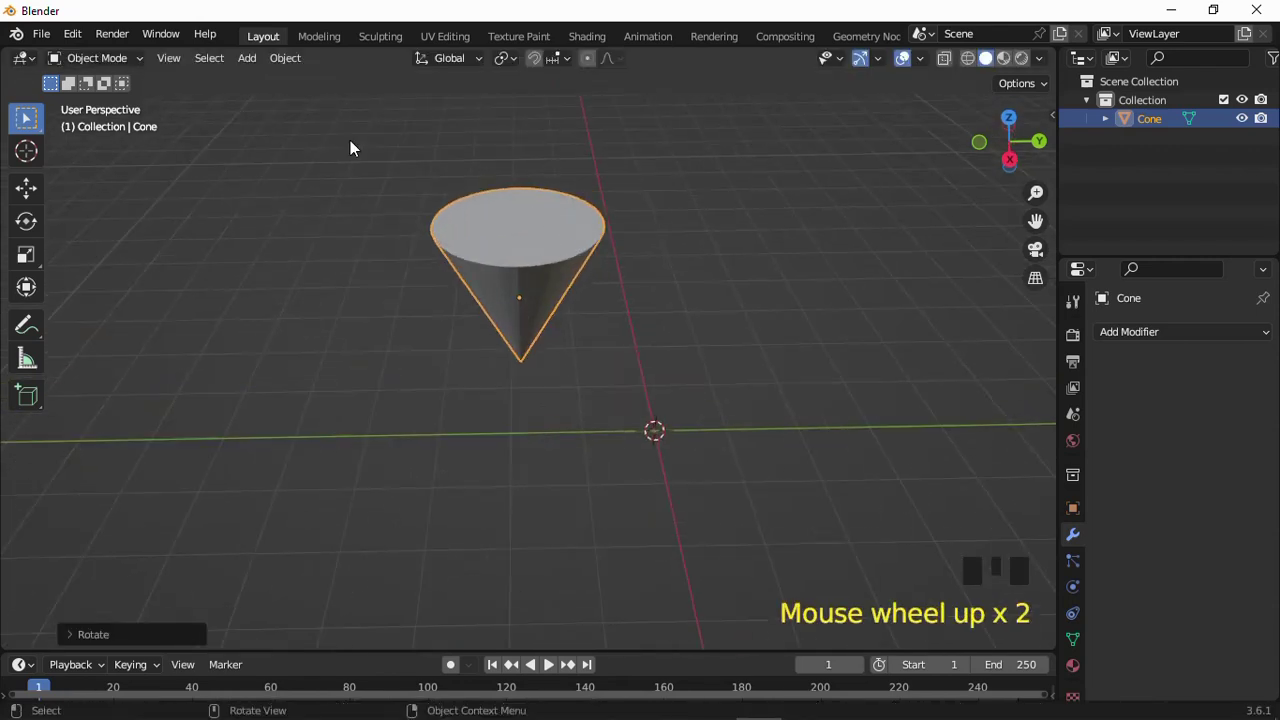
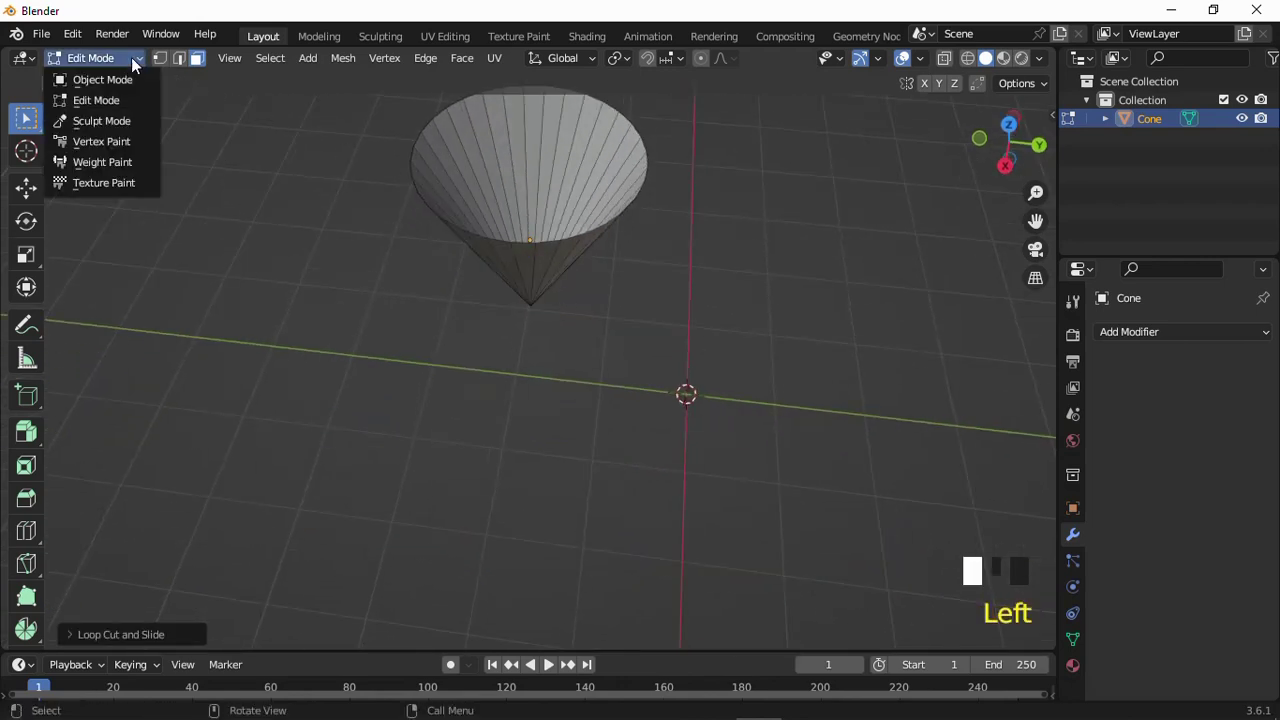
- Replace the cone with a cylinder and raise it above the grid along Z
key(Delete)
scroll(down, 3)
drag(575, 259, 258, 66)
drag(258, 66, 435, 187)
key(KP_1)
scroll(down, 3)
key(g)
scroll(up, 3)
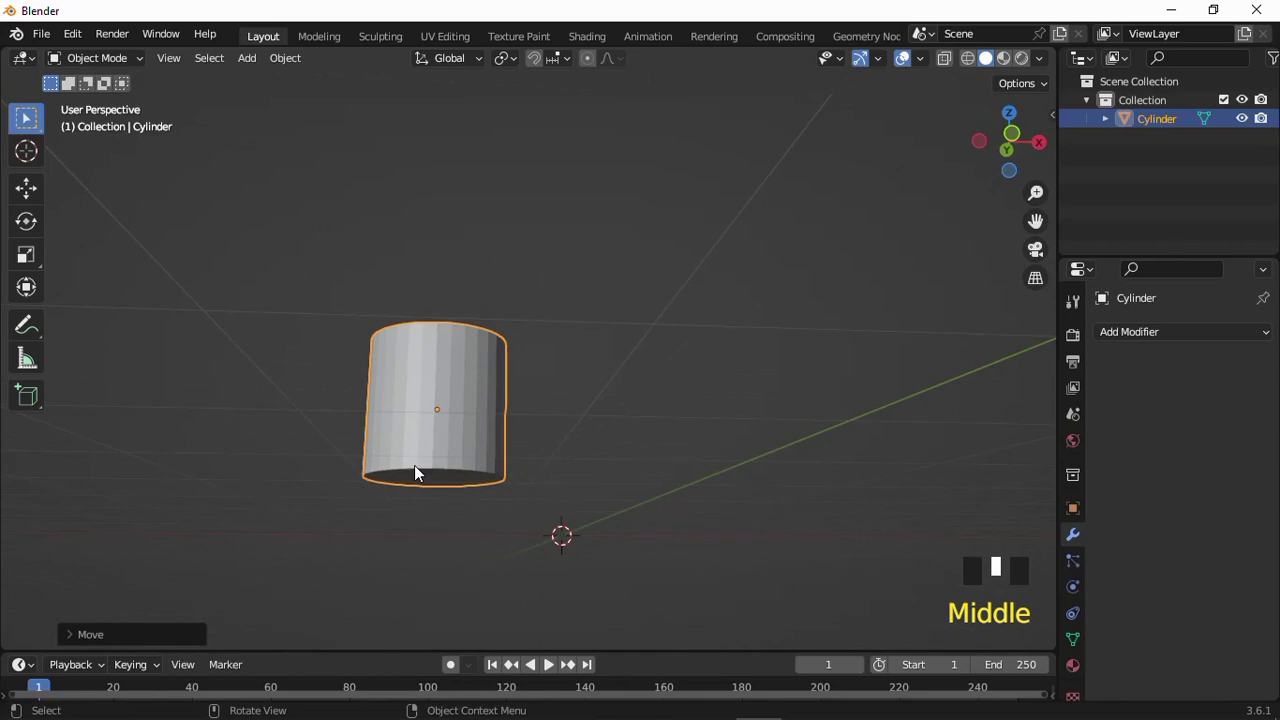
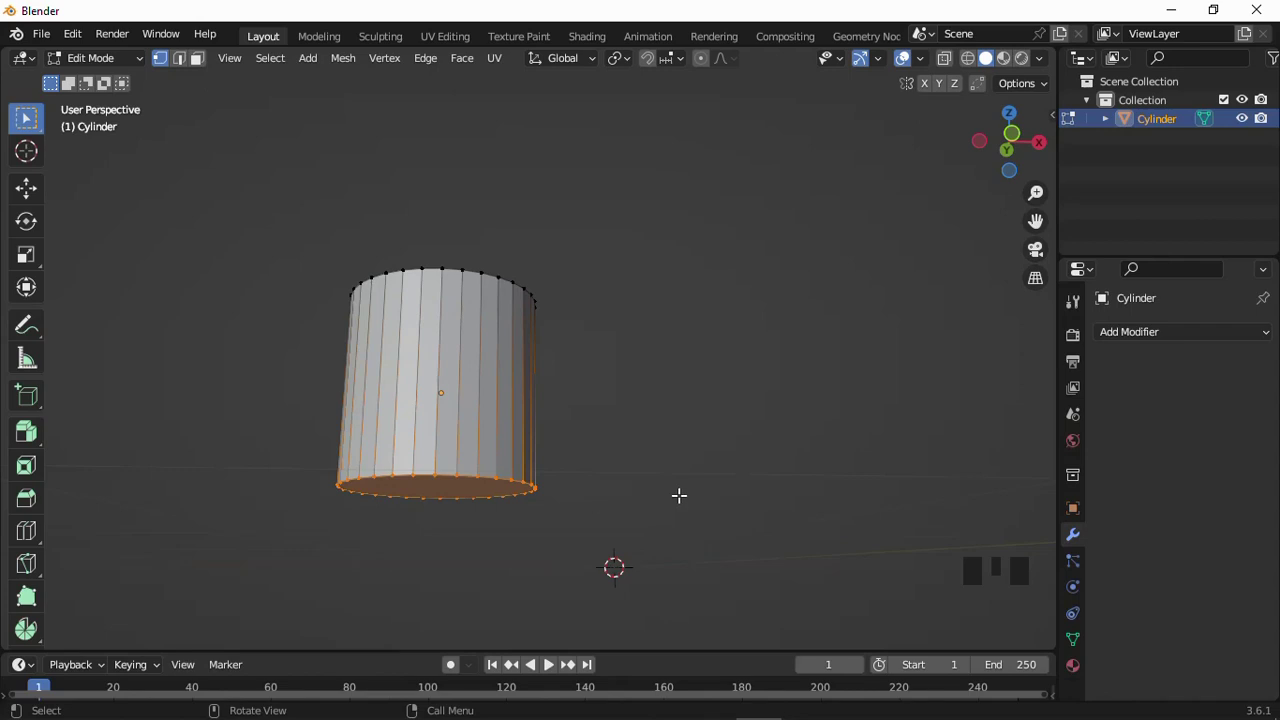
- Scale the bottom ring to a point, delete the top cap, and add seven horizontal loop cuts
key(s)
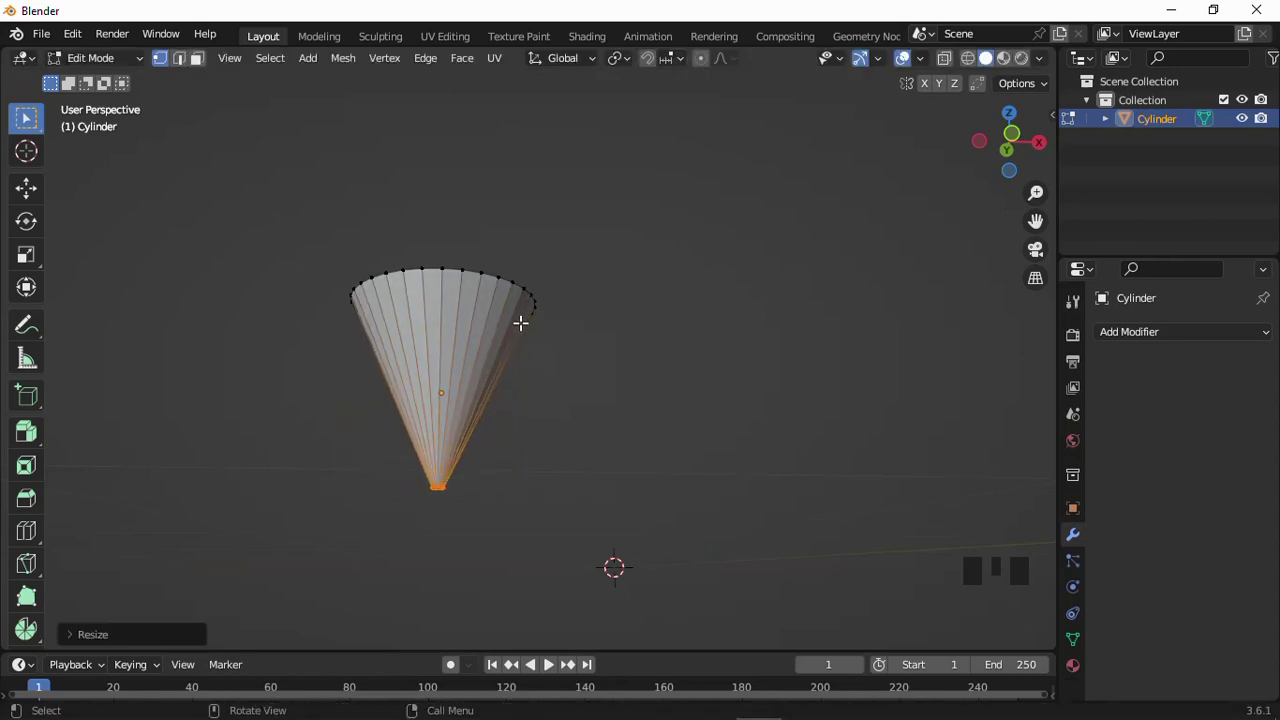
click(100, 117)
drag(99, 117, 201, 67)
click(201, 67)
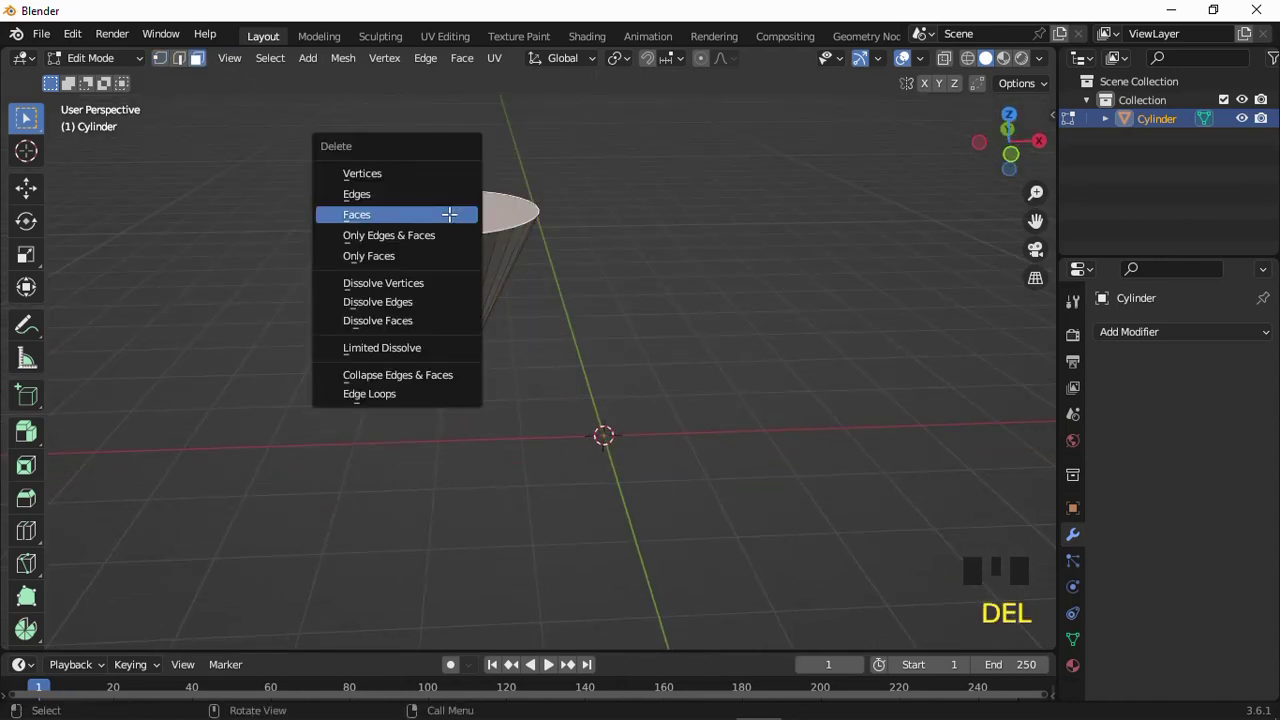
key(KP_1)
key(ctrl+r)
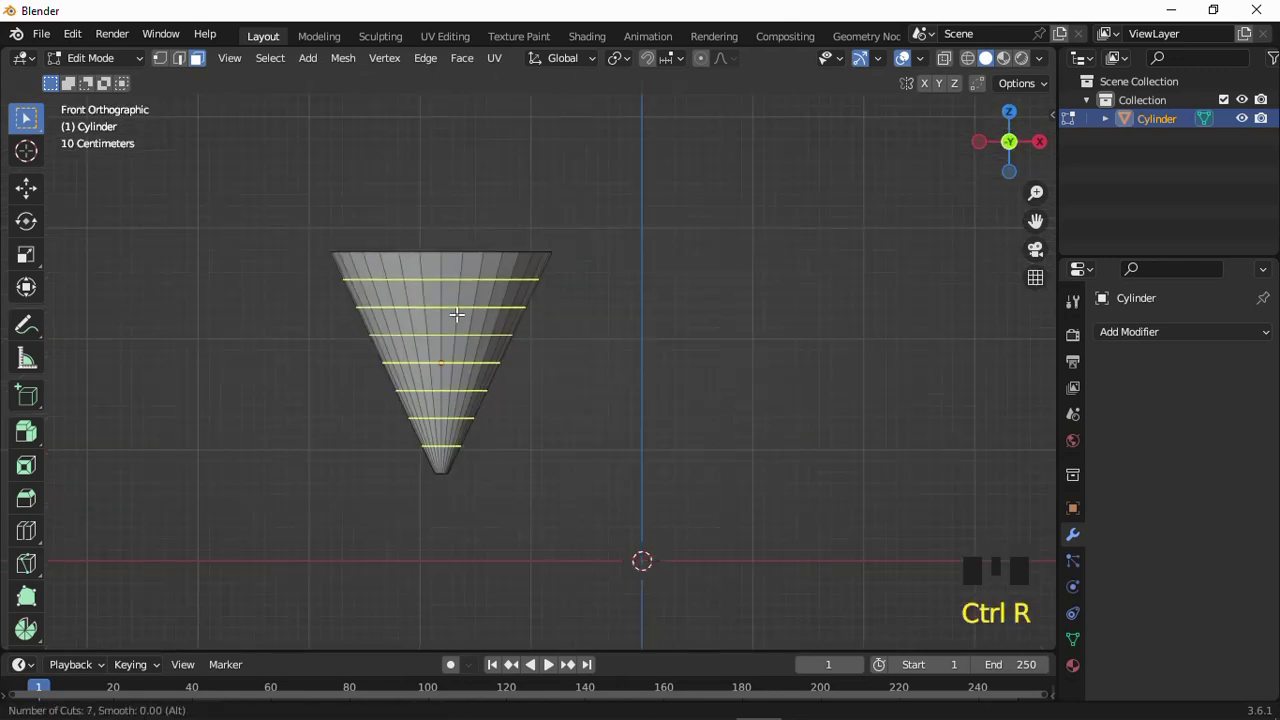
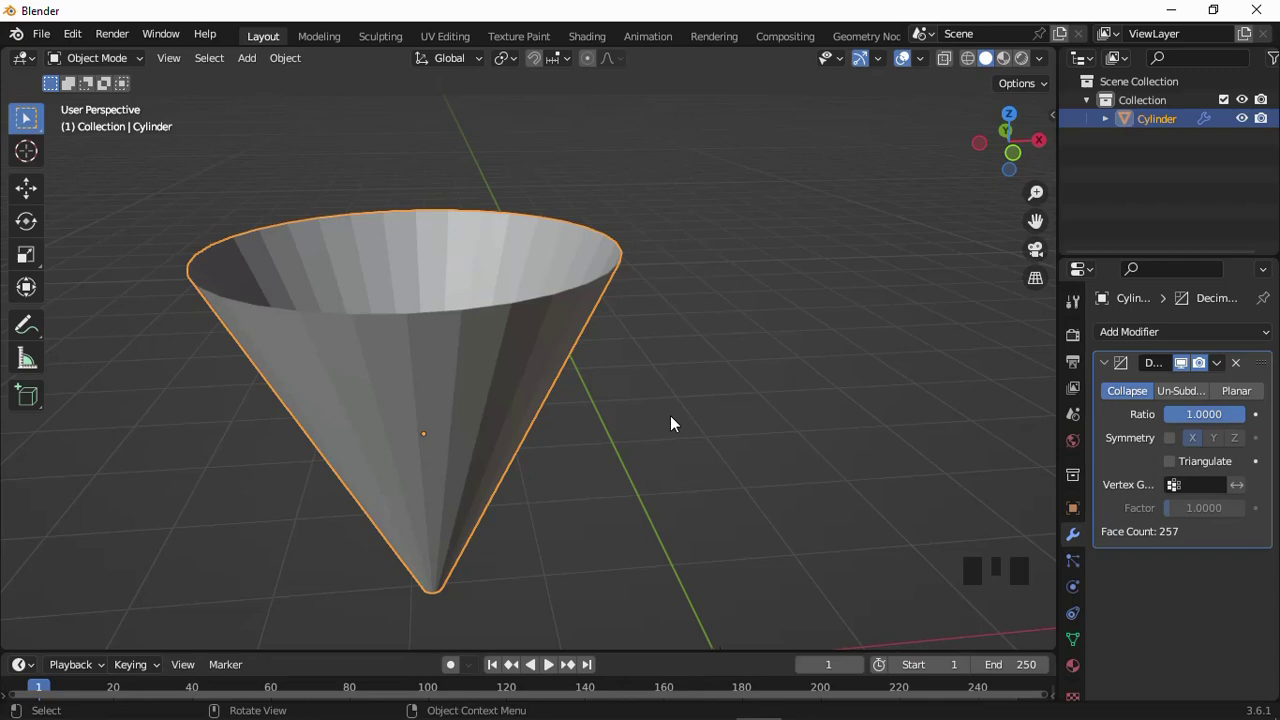
- Switch the cone's Decimate modifier to Un-Subdivide mode
scroll(down, 3)
drag(676, 396, 1197, 397)
click(1197, 397)
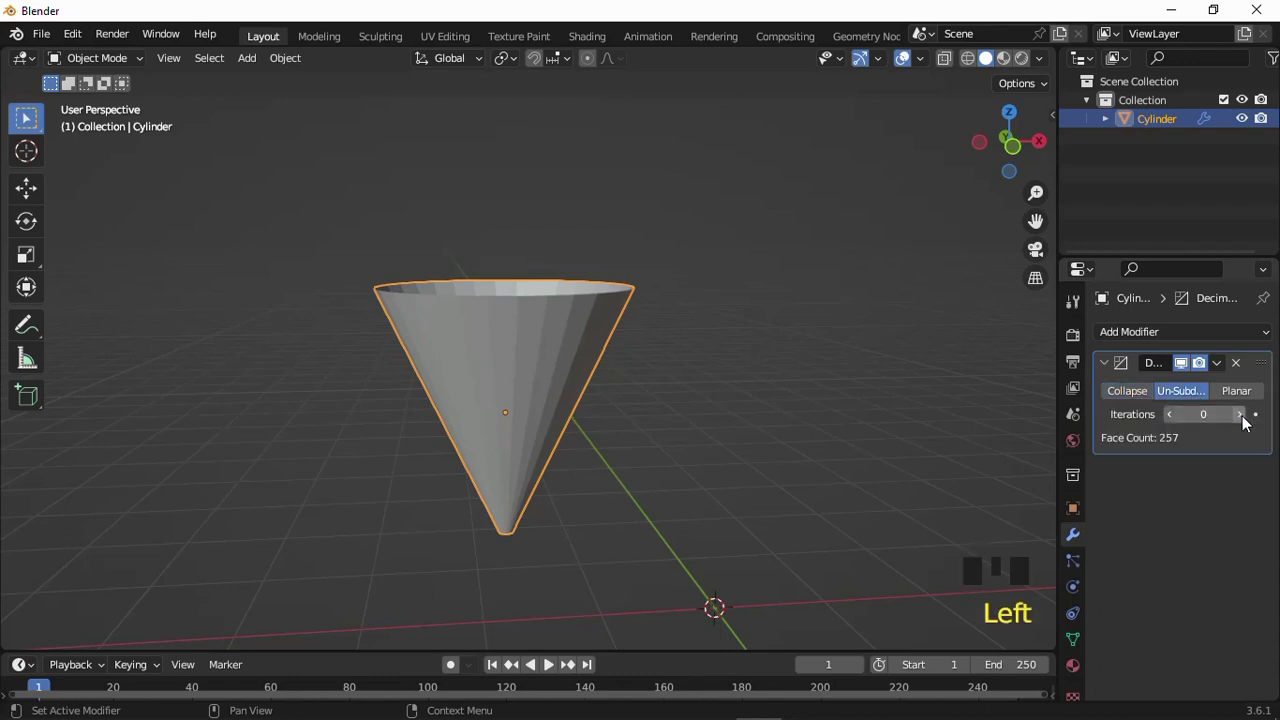
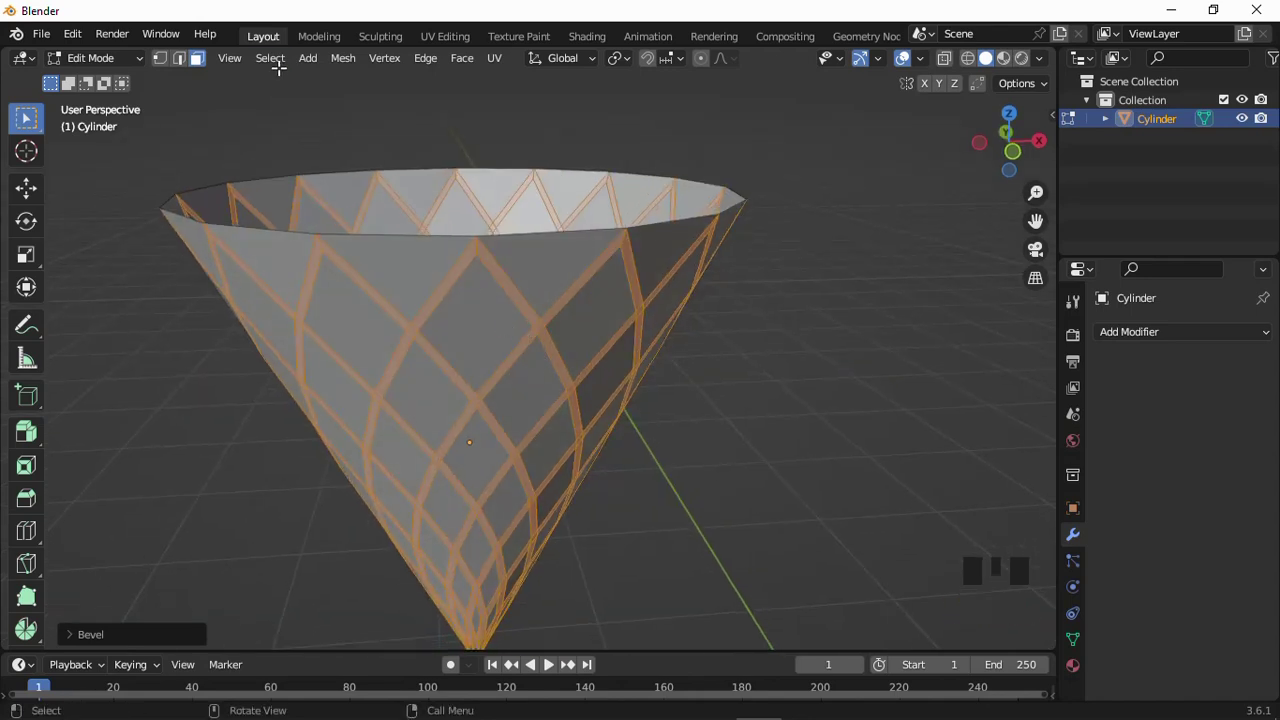
- Scale the inset diamond panels inward to recess them, then return to Object Mode
drag(278, 69, 315, 122)
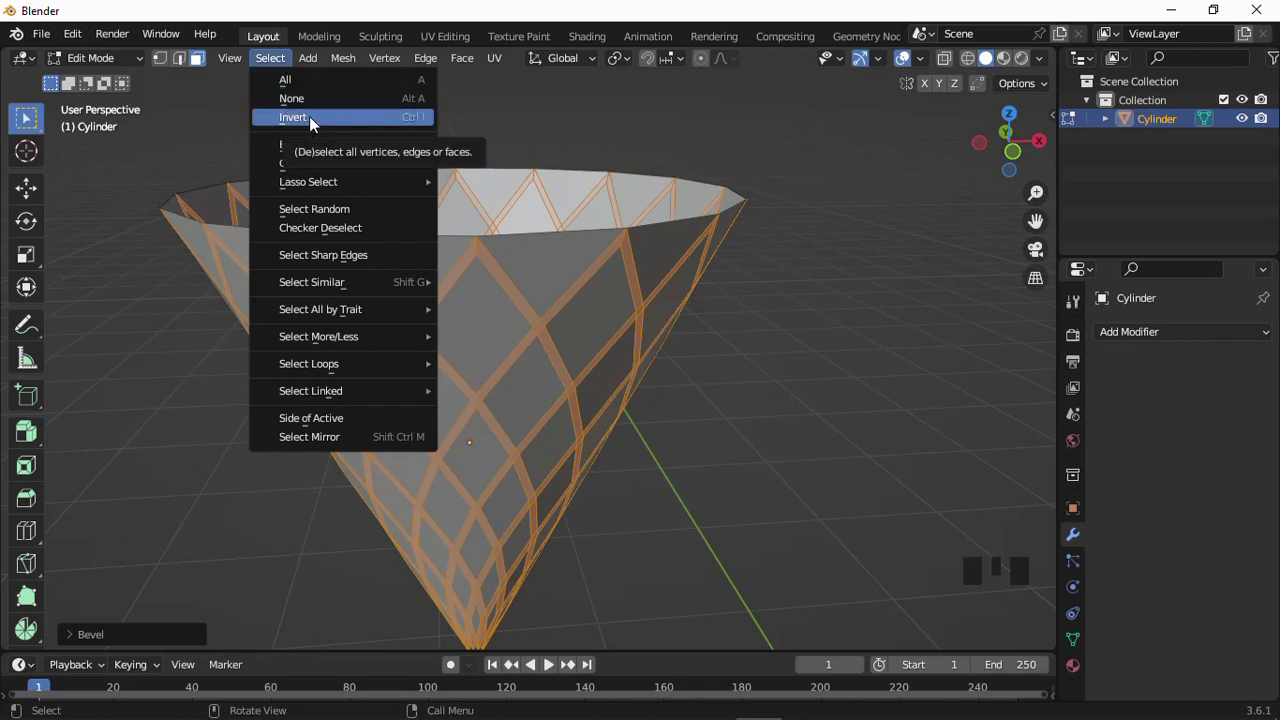
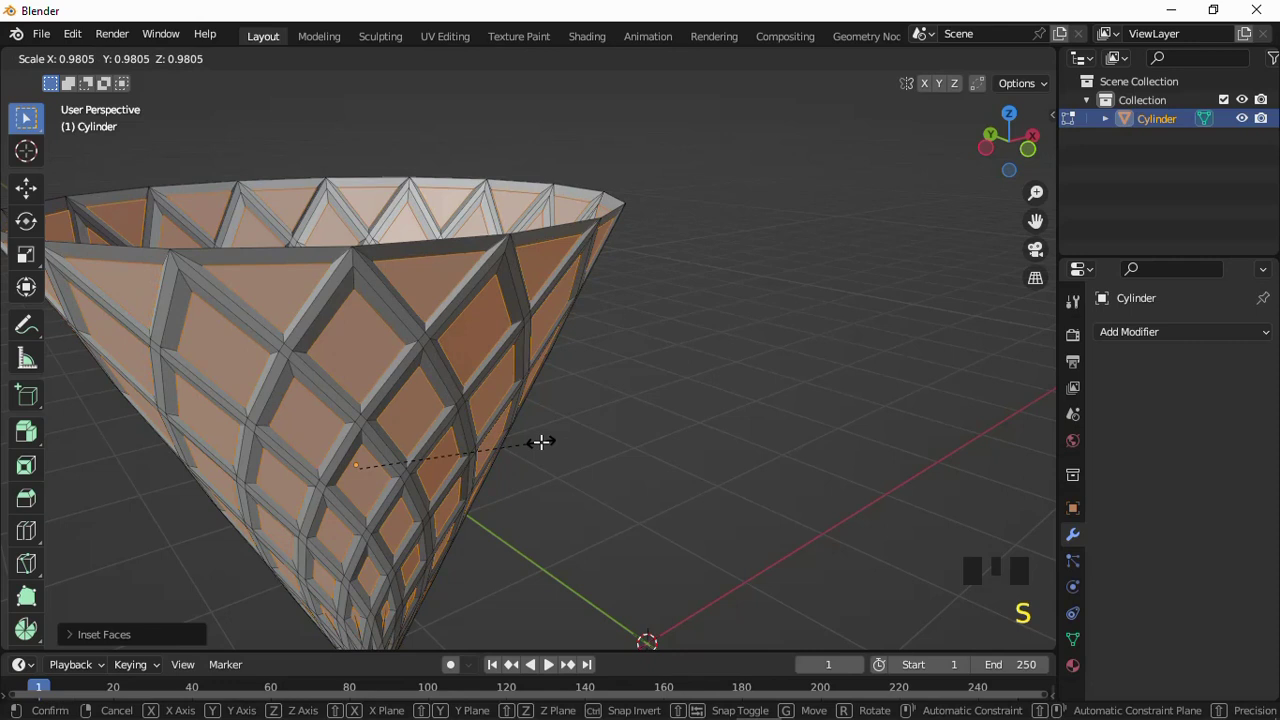
scroll(down, 3)
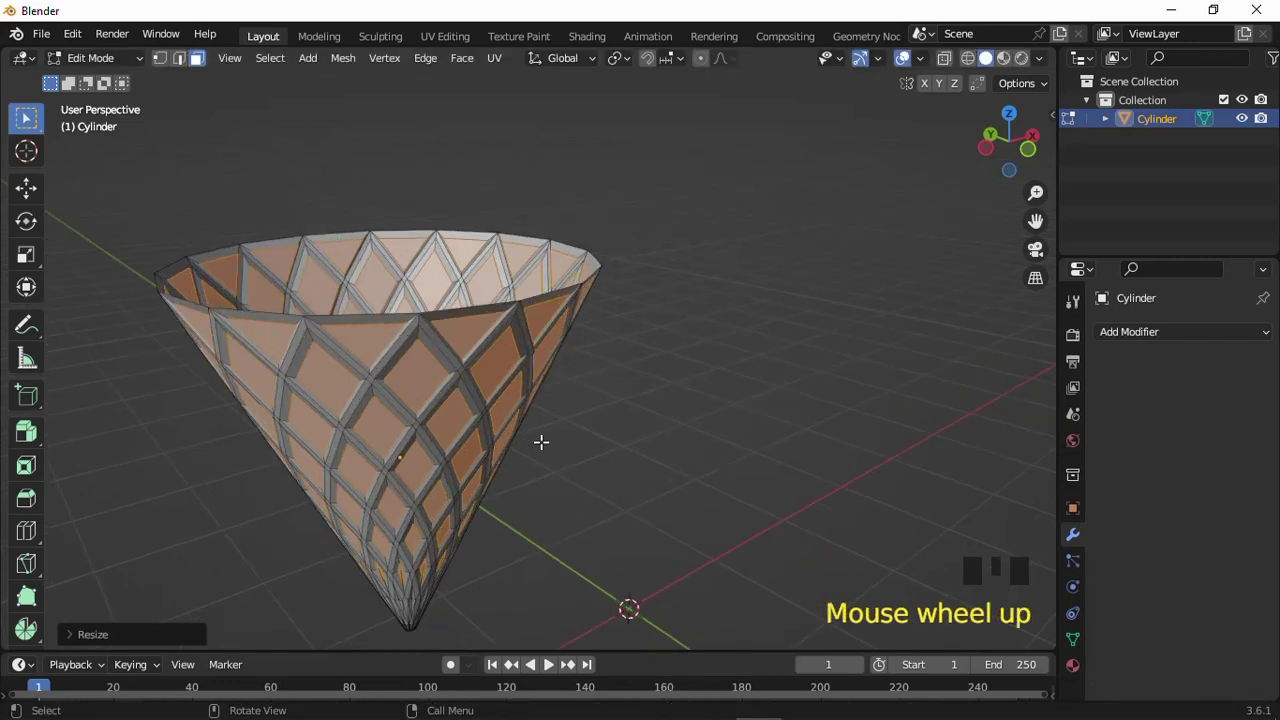
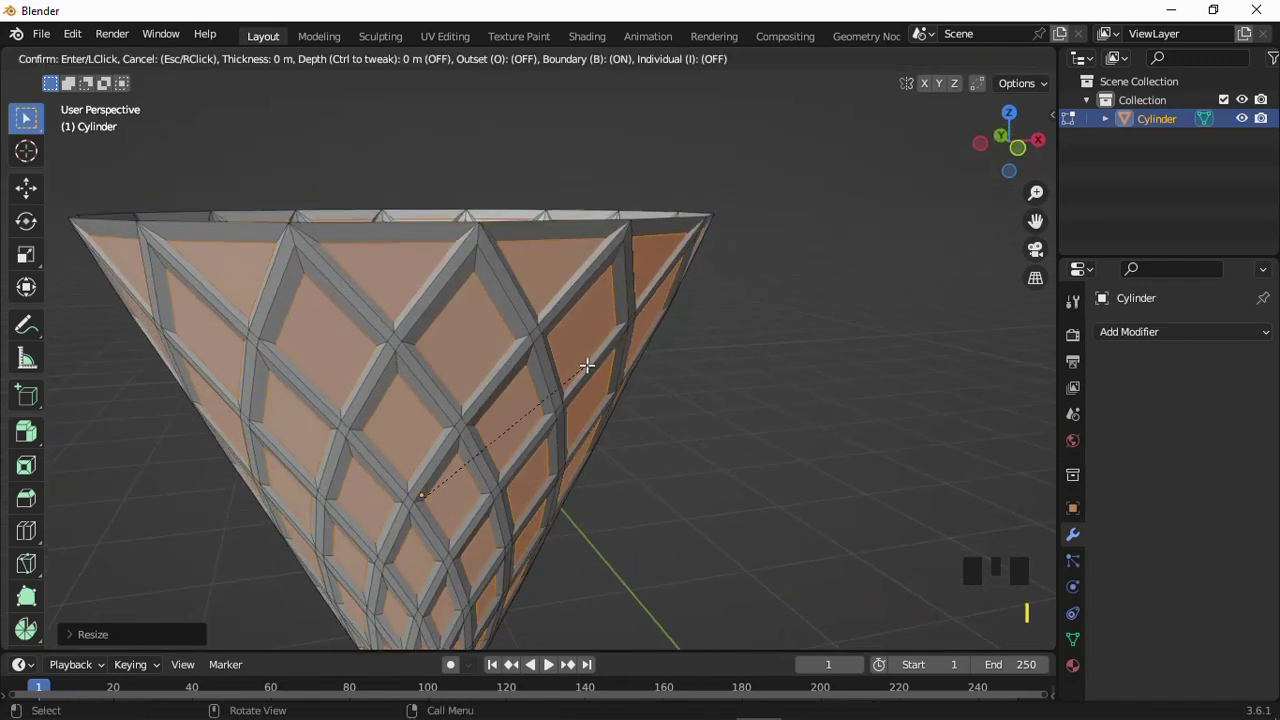
key(s)
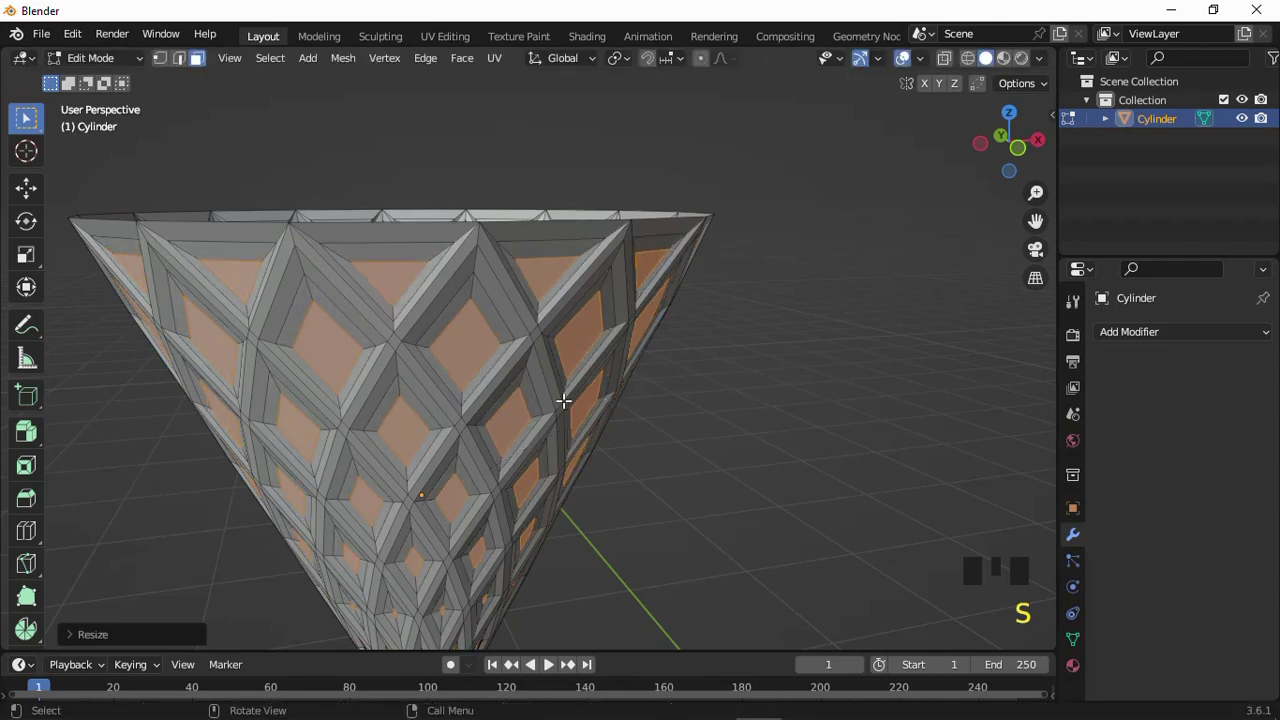
drag(139, 68, 596, 299)
drag(596, 299, 601, 261)
scroll(up, 3)
scroll(down, 3)
scroll(up, 3)
drag(610, 398, 614, 399)
scroll(down, 3)
scroll(up, 3)
click(574, 340)
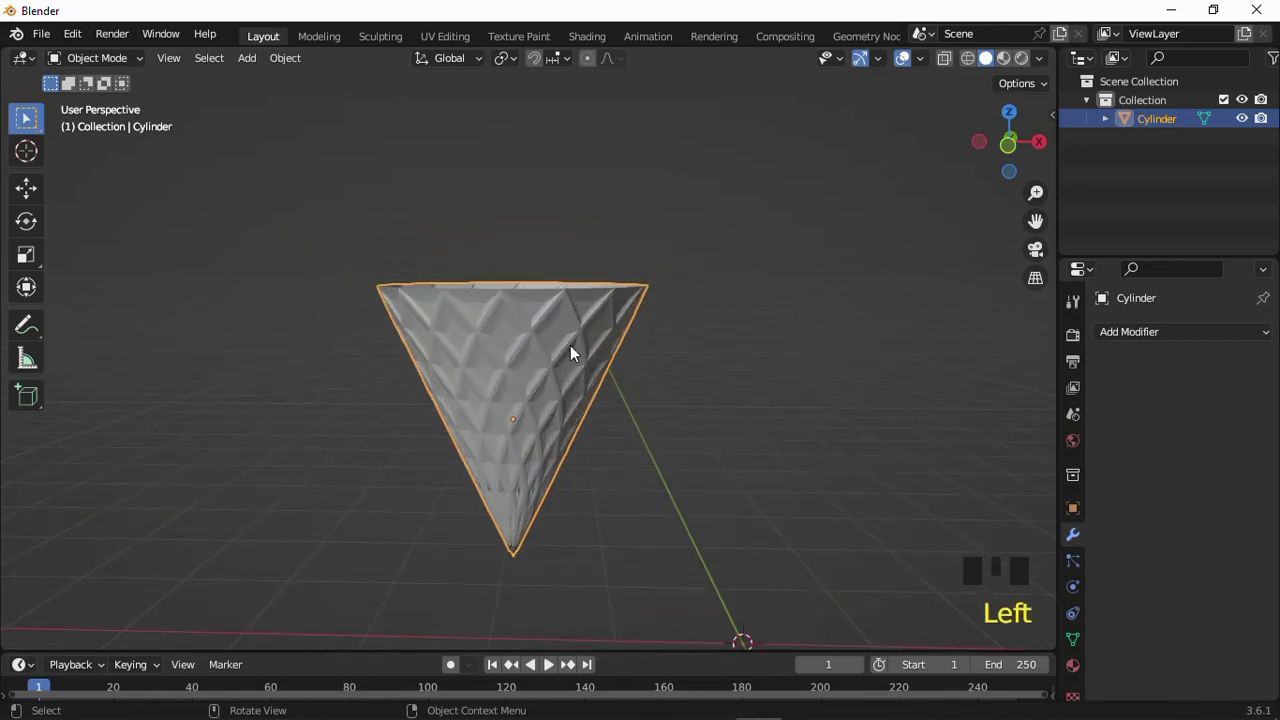
- In front view, slide the lattice cone to the left along X
key(KP_1)
key(g)
scroll(down, 3)
key(g)
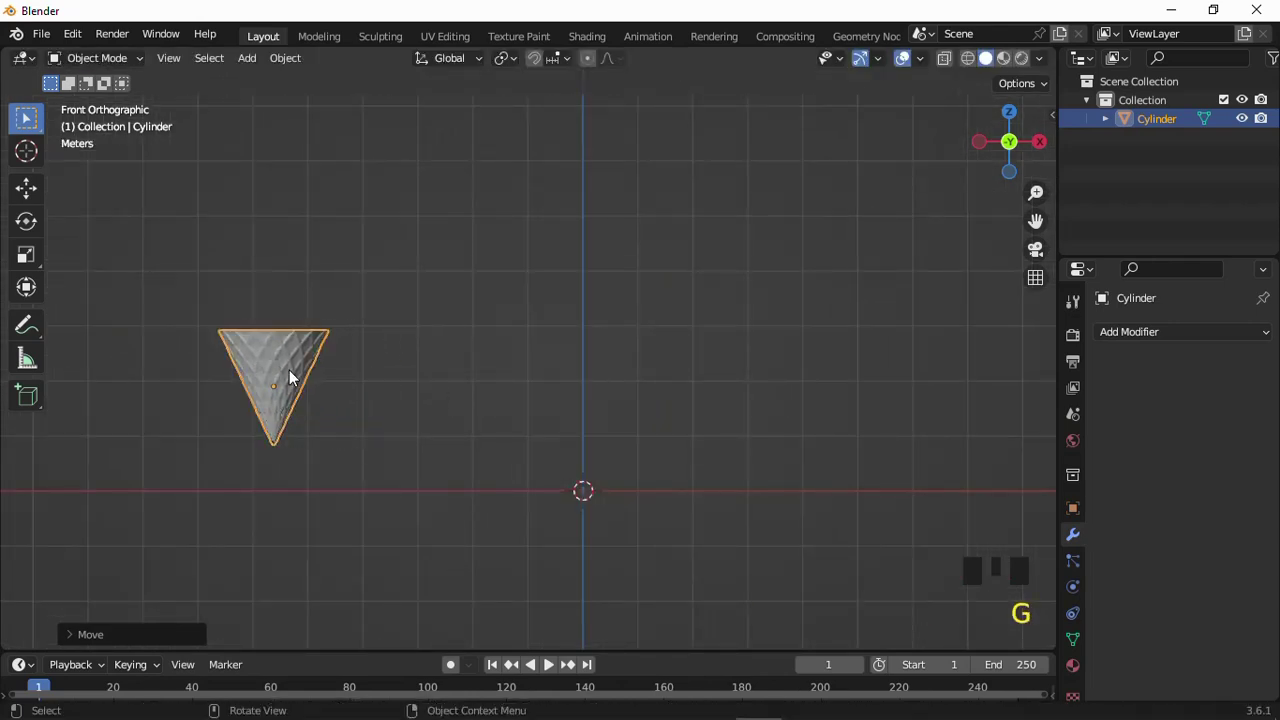
click(543, 367)
- Add a cube and move it up beside the cone
drag(544, 392, 258, 67)
drag(258, 67, 514, 378)
drag(524, 358, 529, 338)
key(KP_1)
key(g)
middle_click(417, 368)
scroll(up, 3)
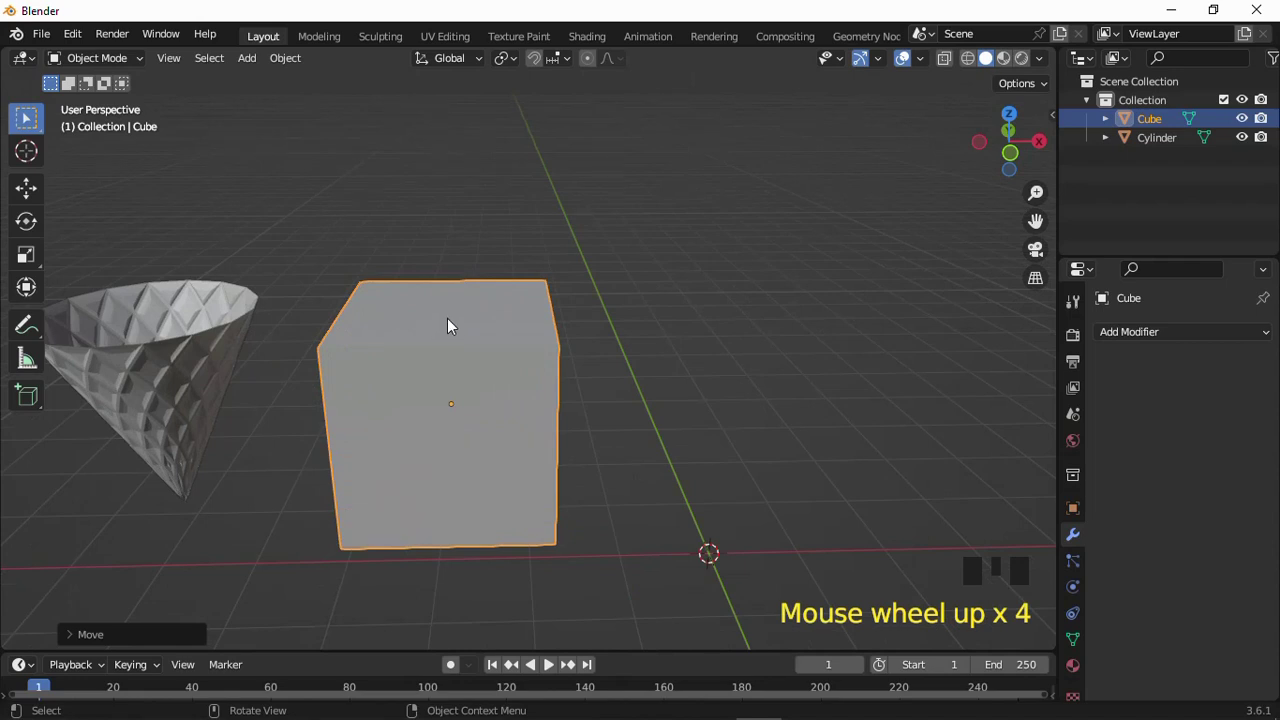
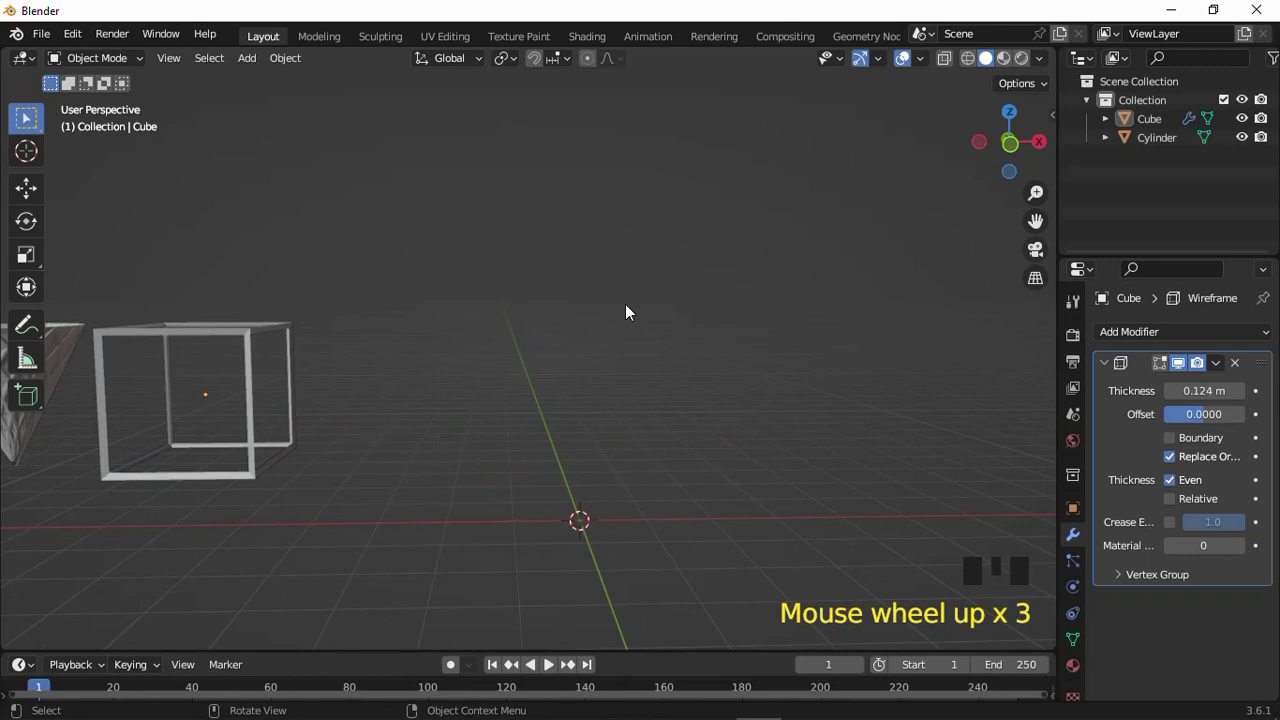
- Bring up the Add > Mesh list in the viewport header
drag(256, 58, 469, 150)
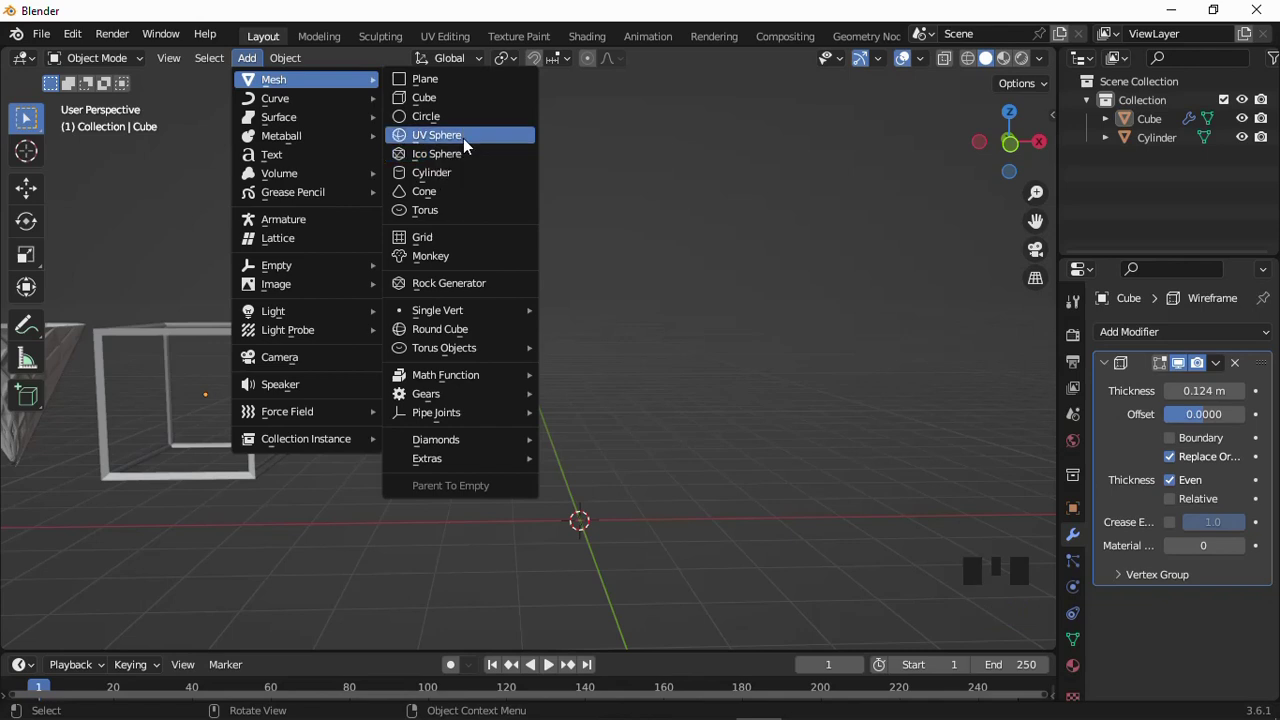
- Raise the new UV sphere, then stretch its lower half down and narrow it into a bulb
key(KP_1)
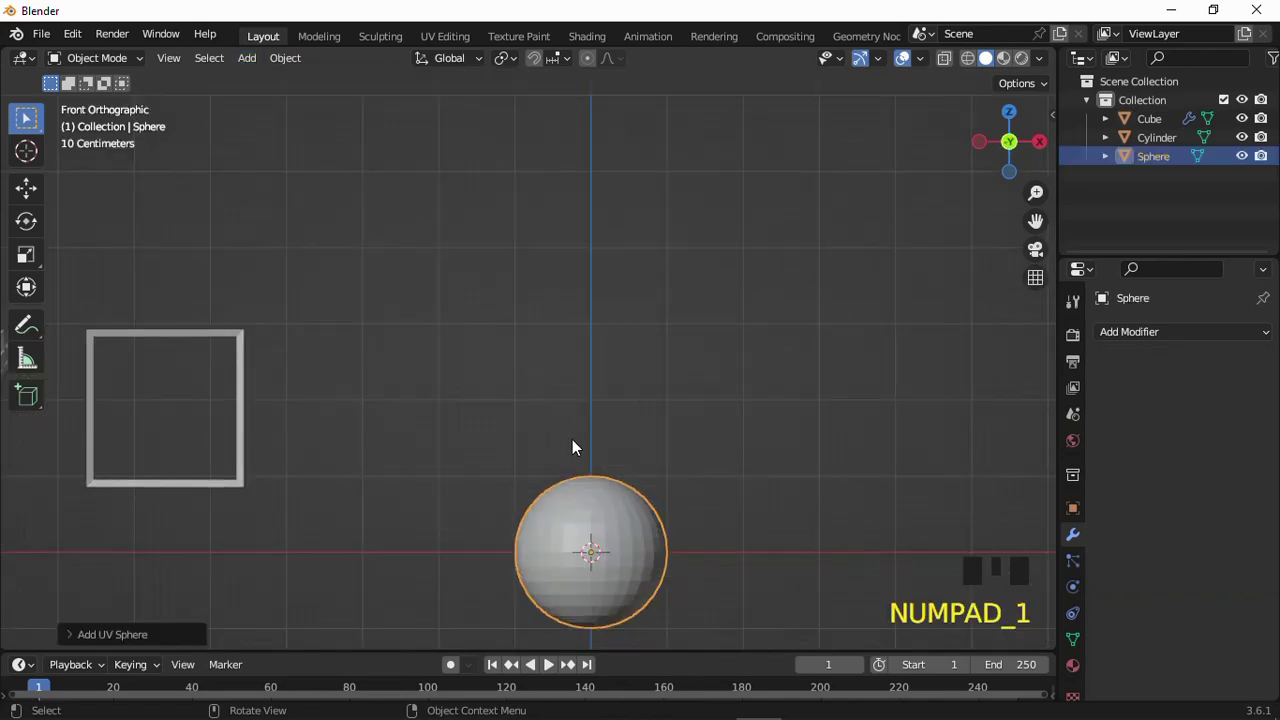
key(g)
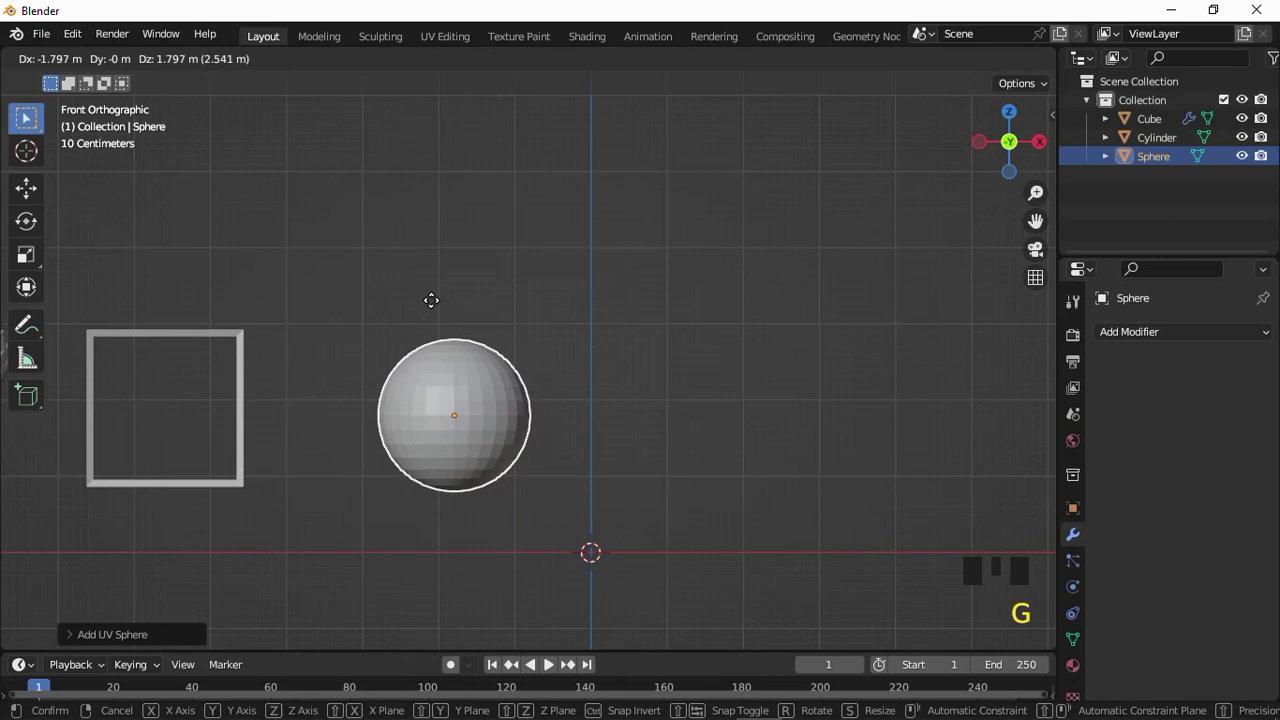
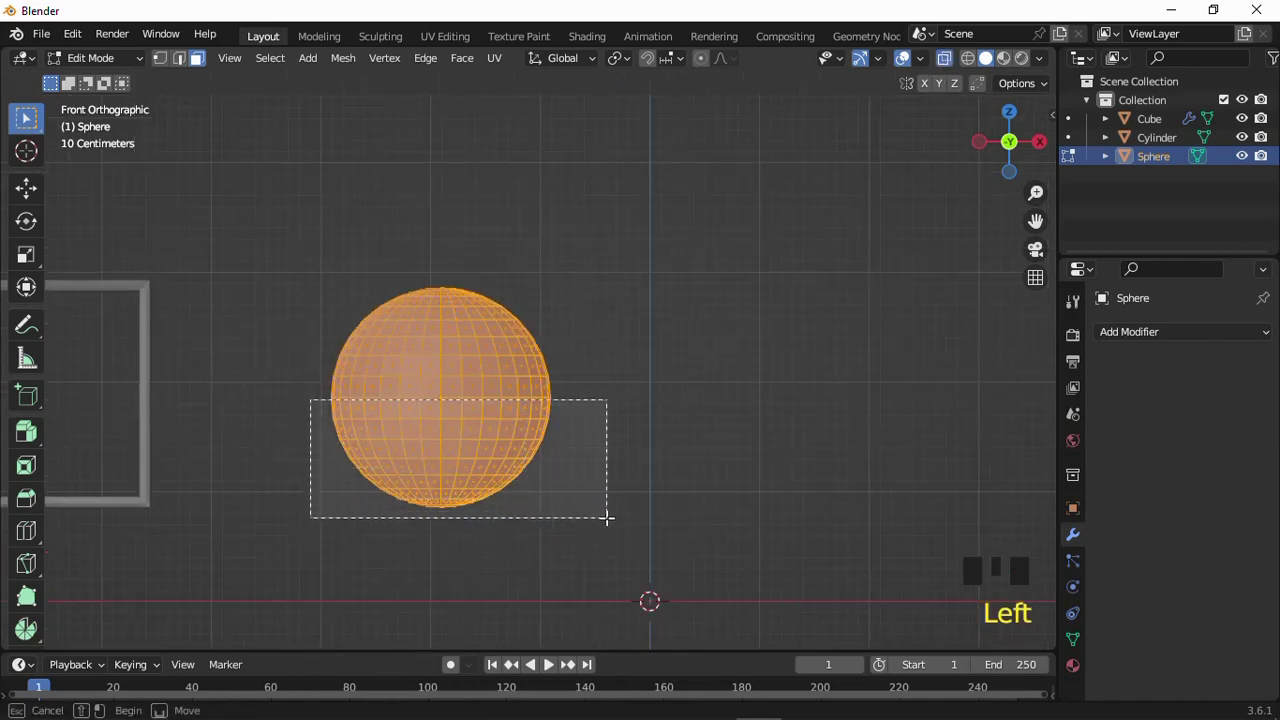
scroll(down, 3)
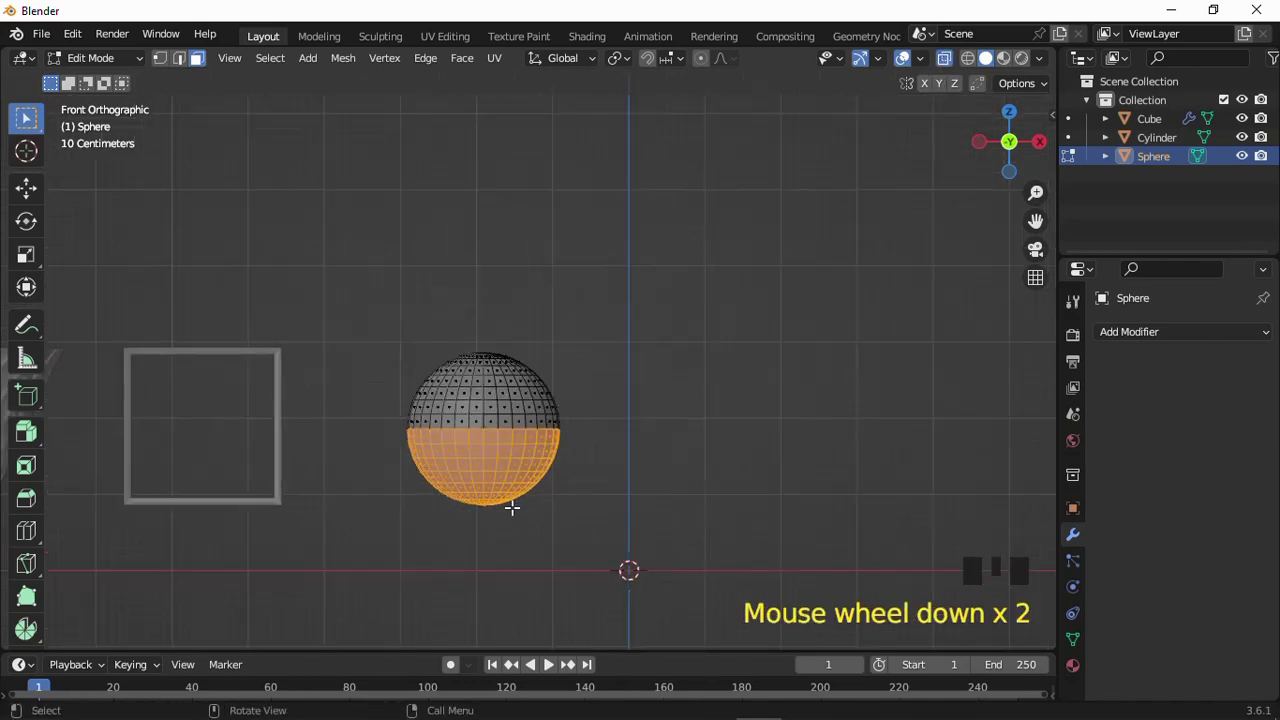
key(g)
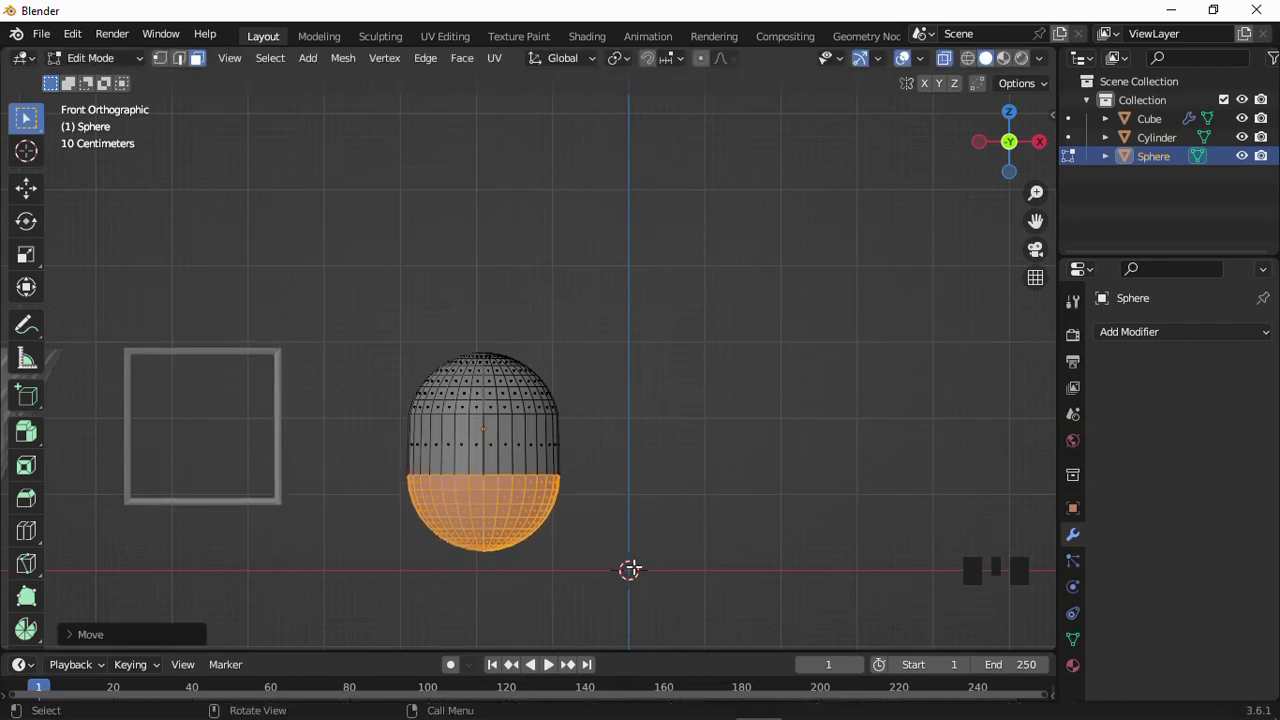
key(s)
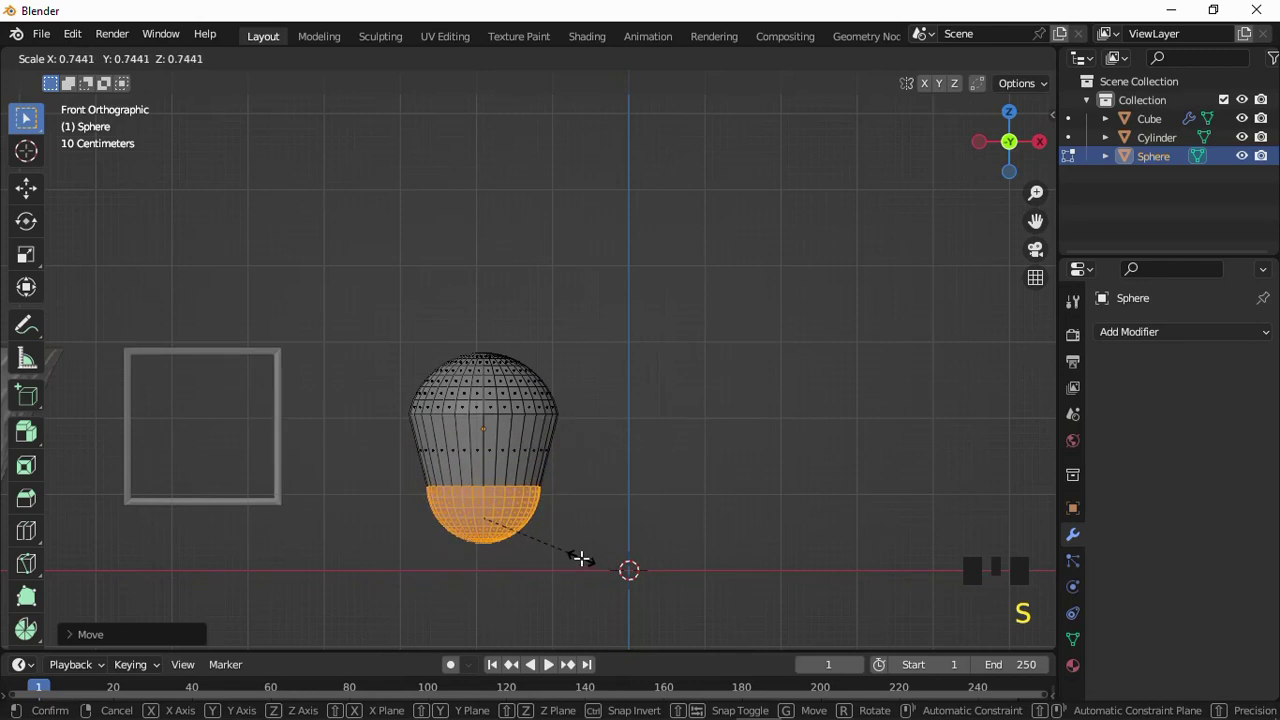
scroll(up, 3)
- Add middle edge loops and push the top vertex down with proportional editing to open the cup
key(ctrl+r)
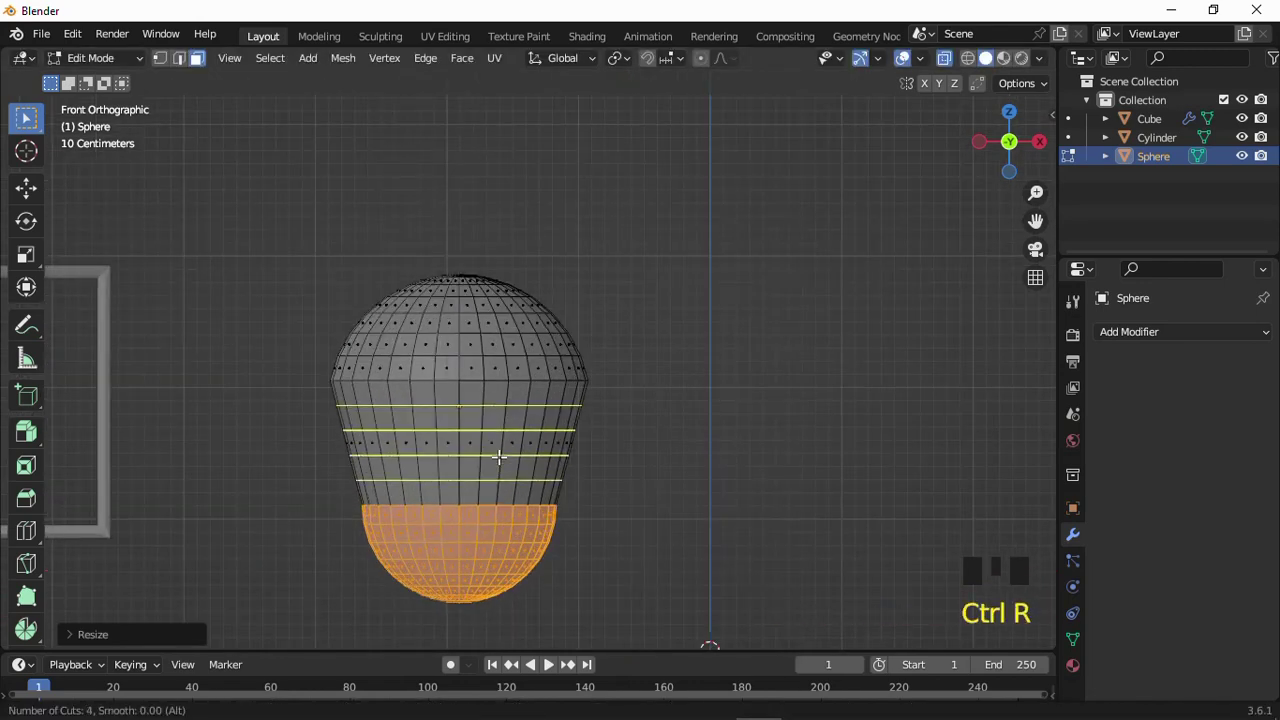
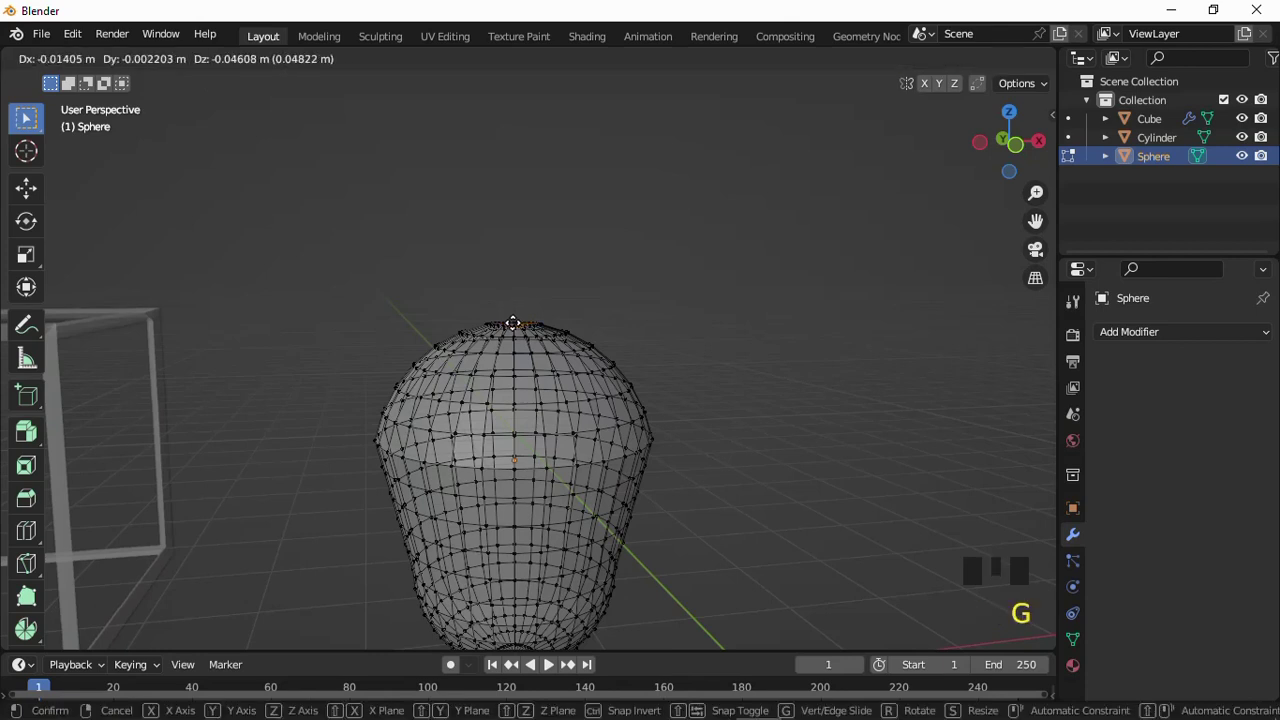
key(ctrl+z)
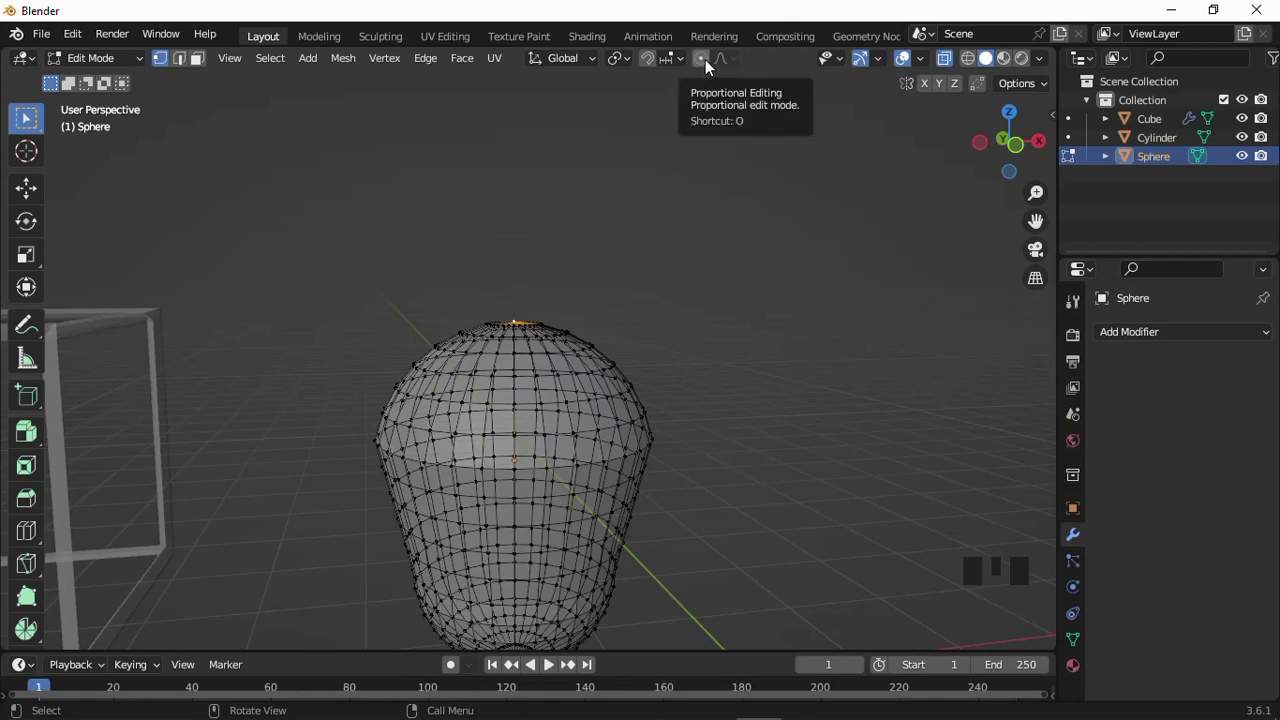
click(710, 65)
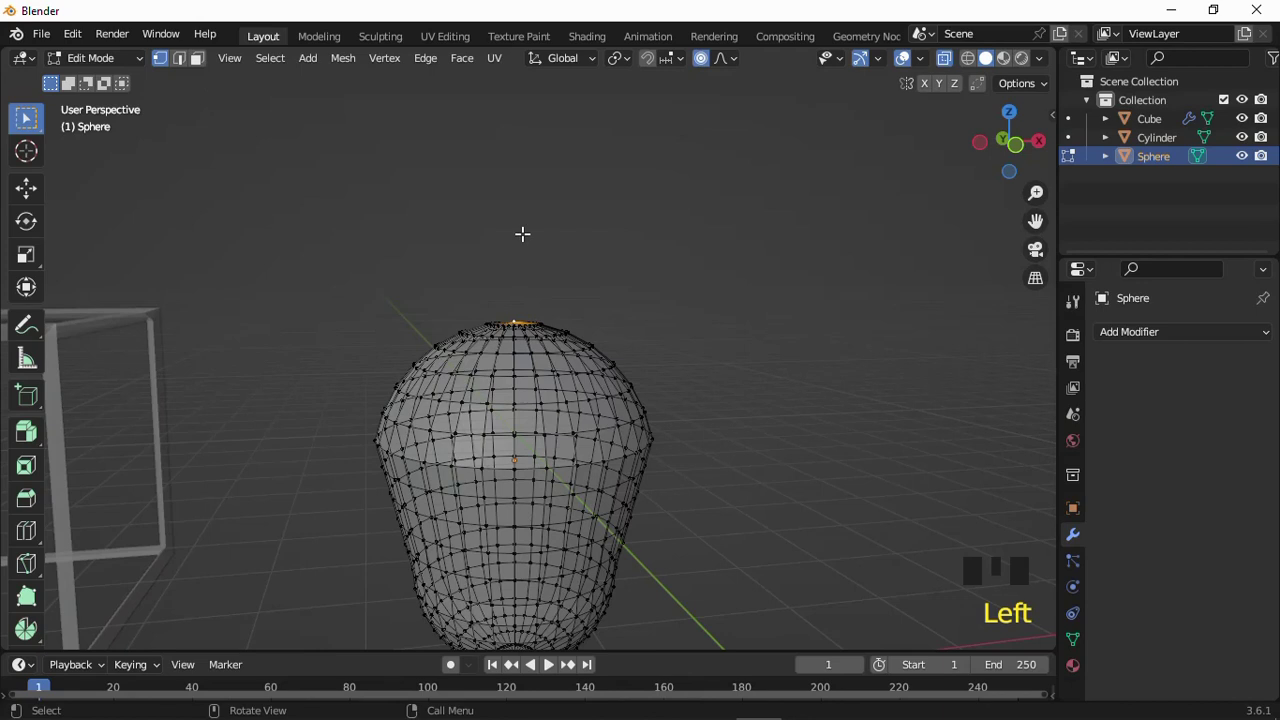
key(g)
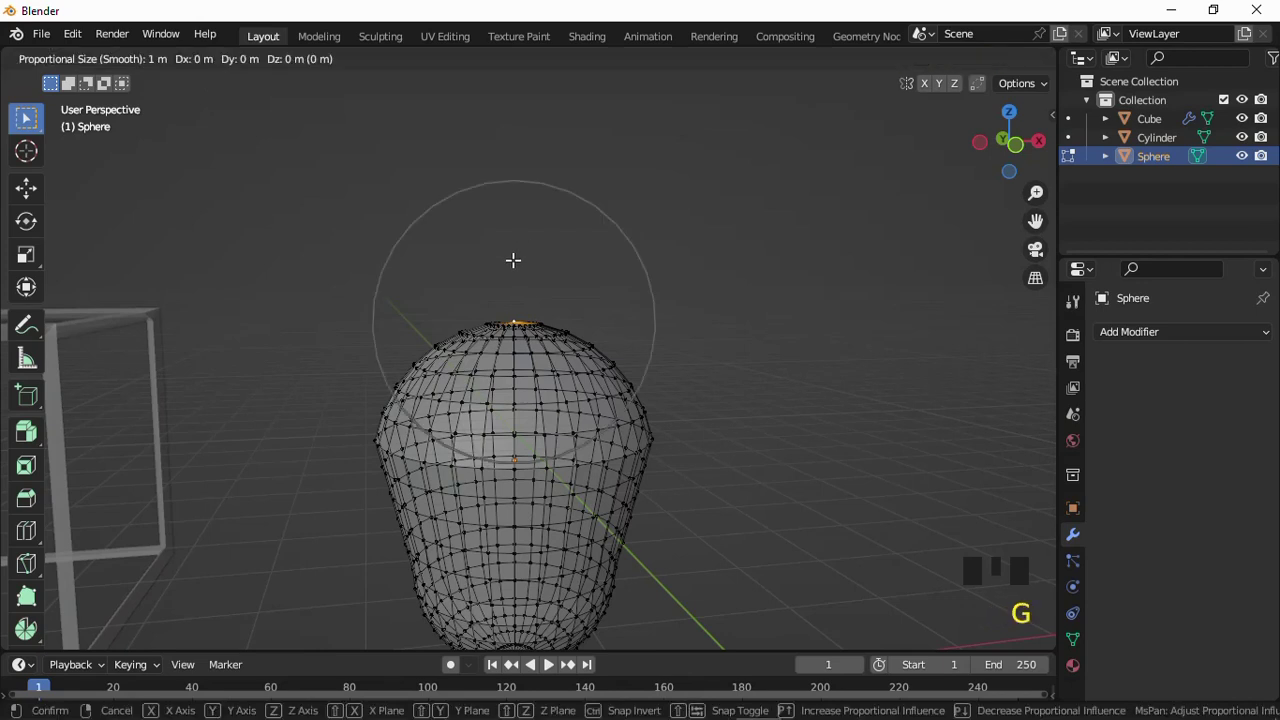
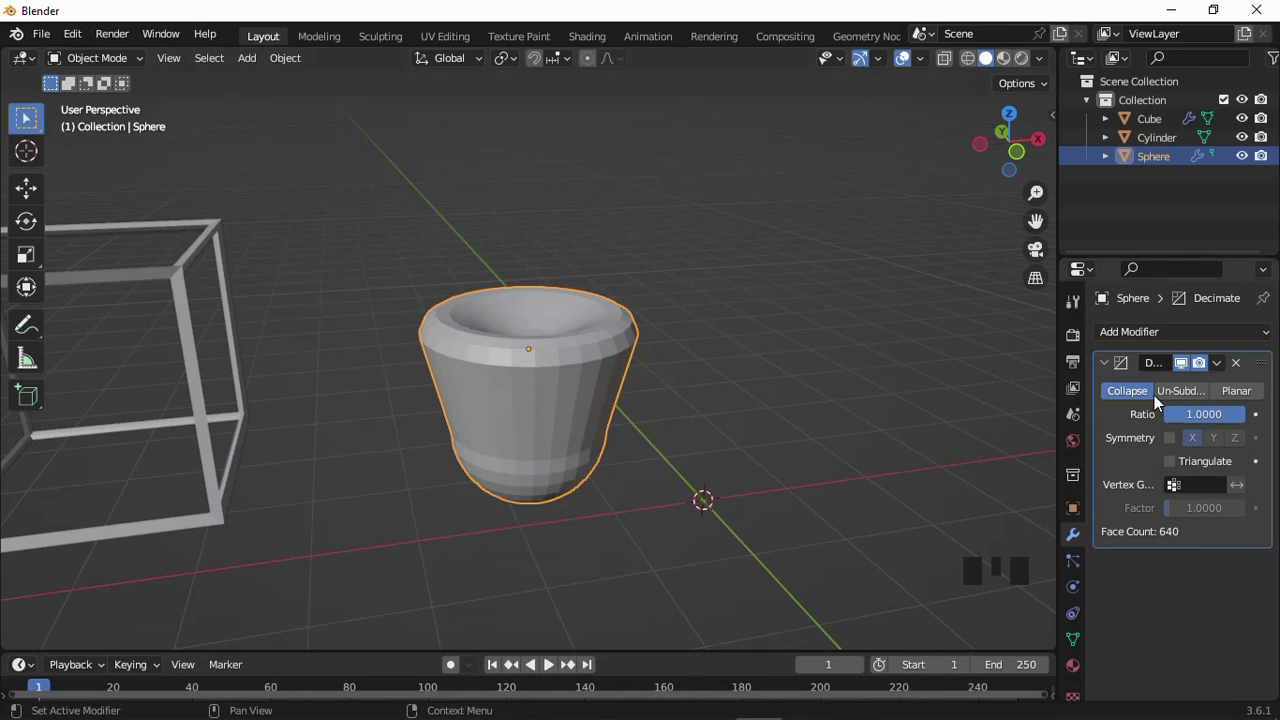
- Switch the cup's Decimate modifier to Un-Subdivide mode
click(1181, 396)
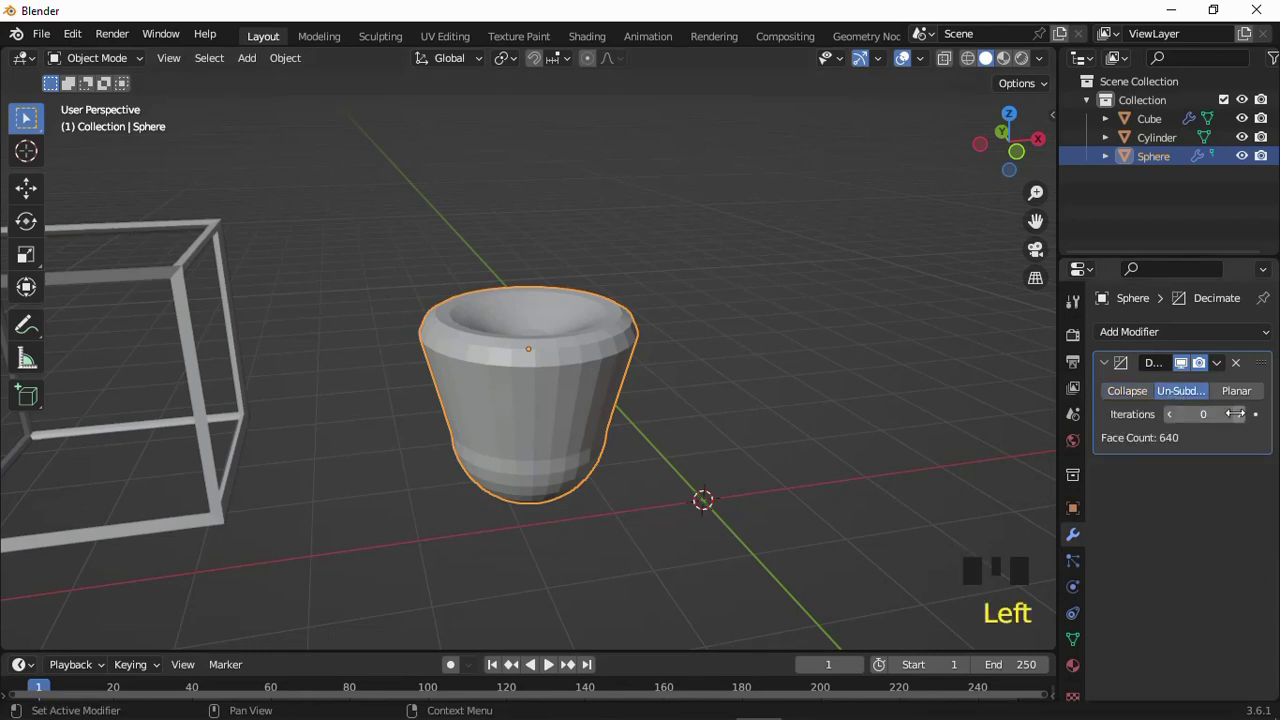
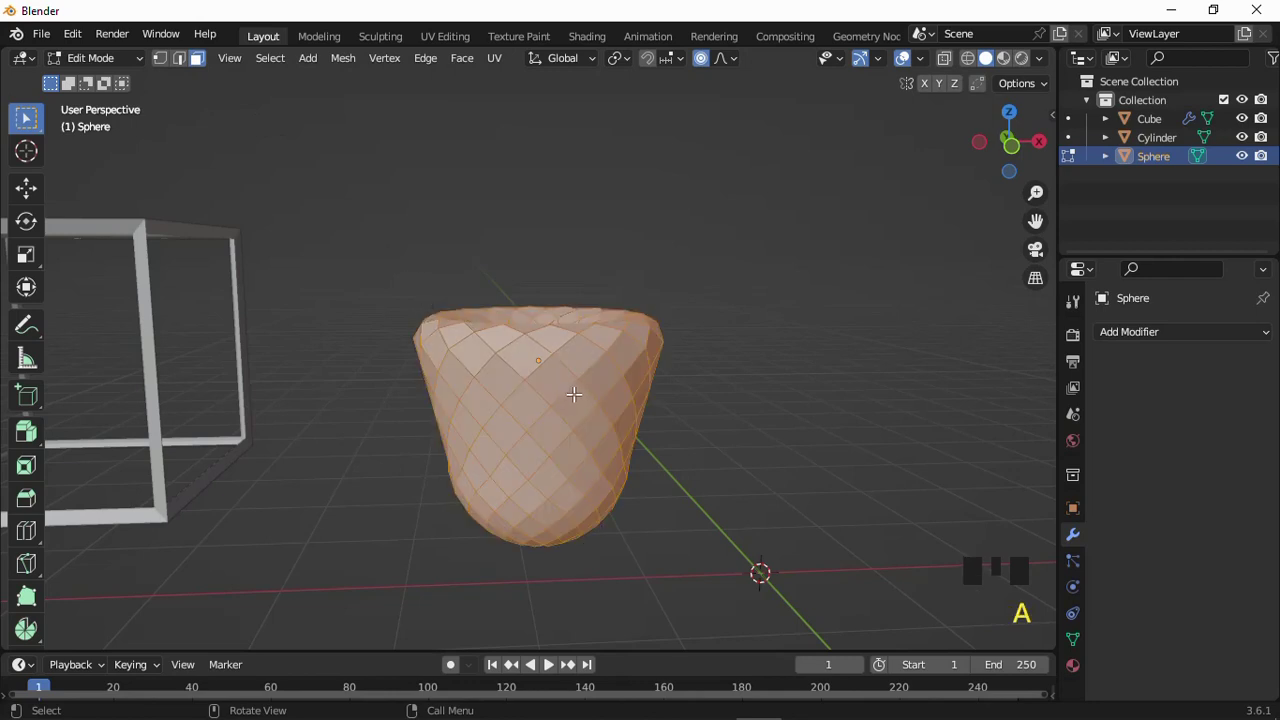
- Inset each cup face individually, then extrude and shrink the inner diamond panels
key(ctrl+b)
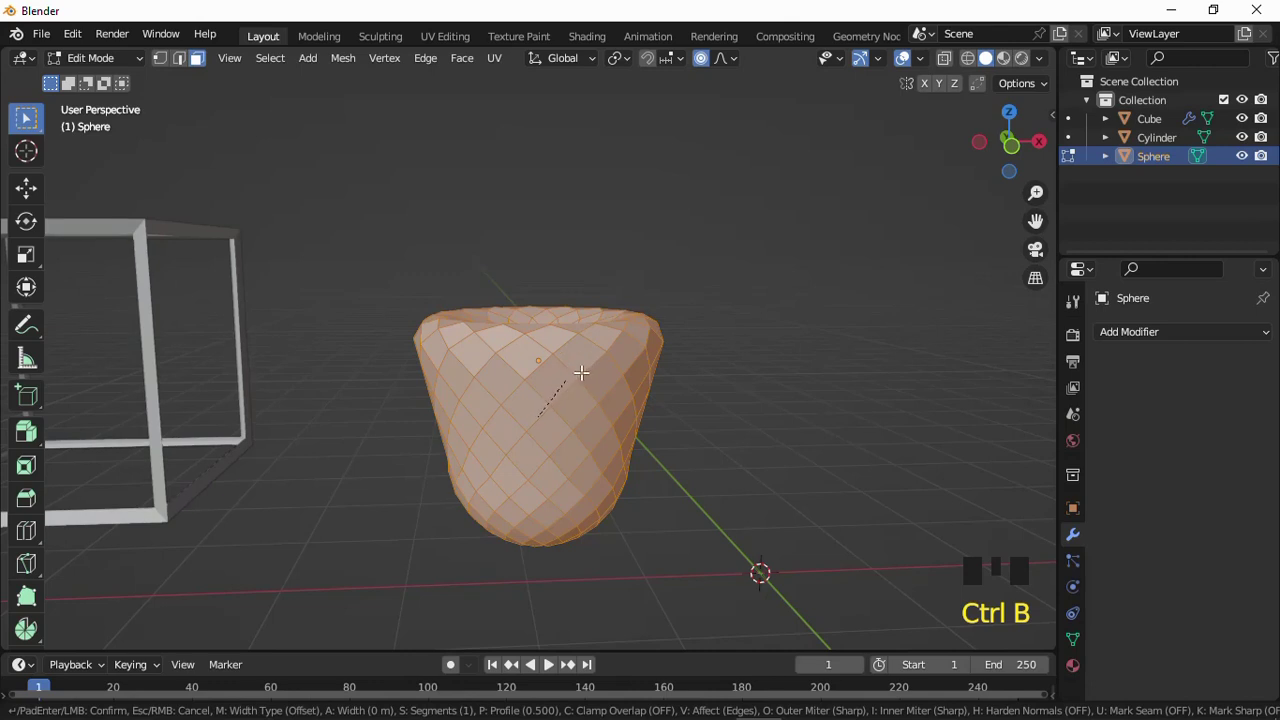
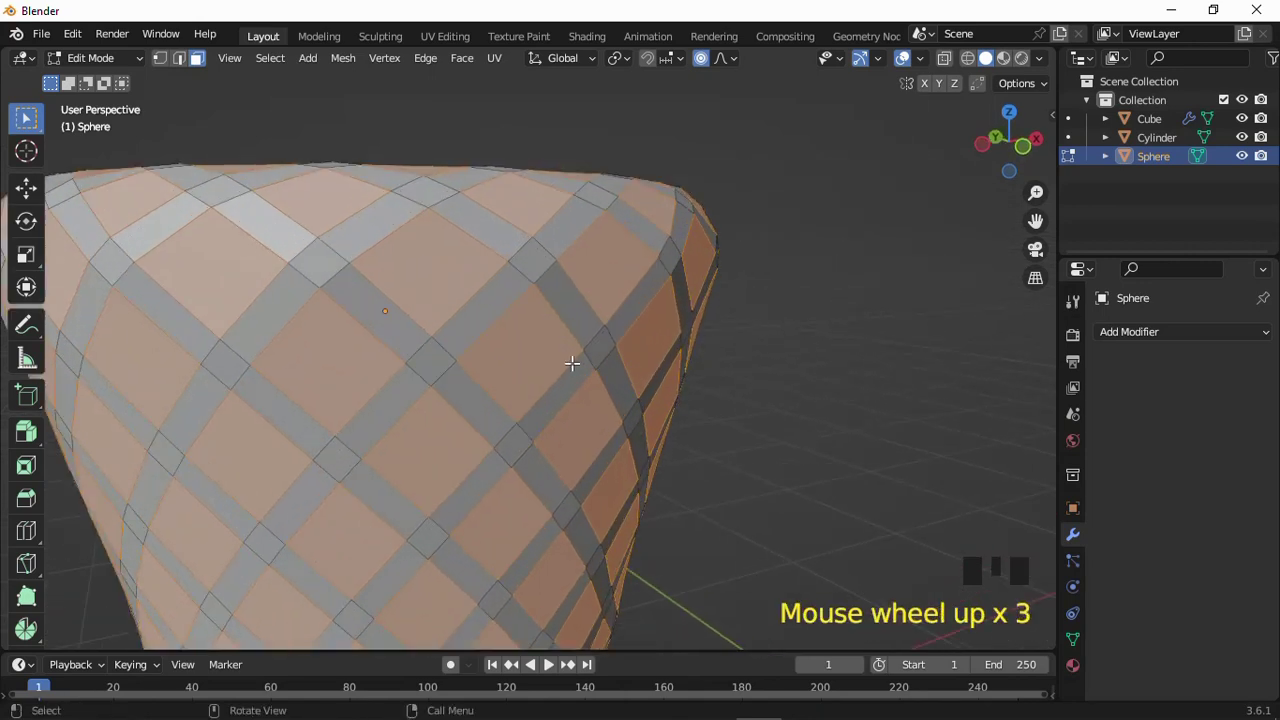
key(i)
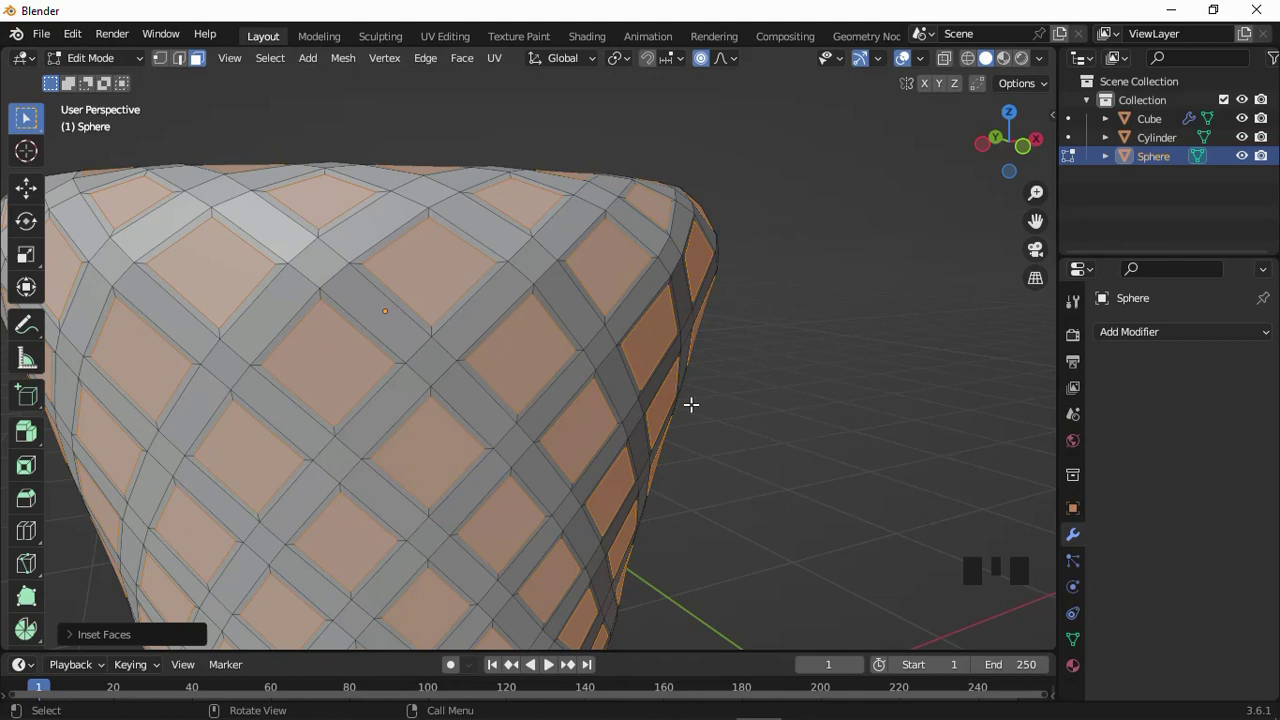
key(s)
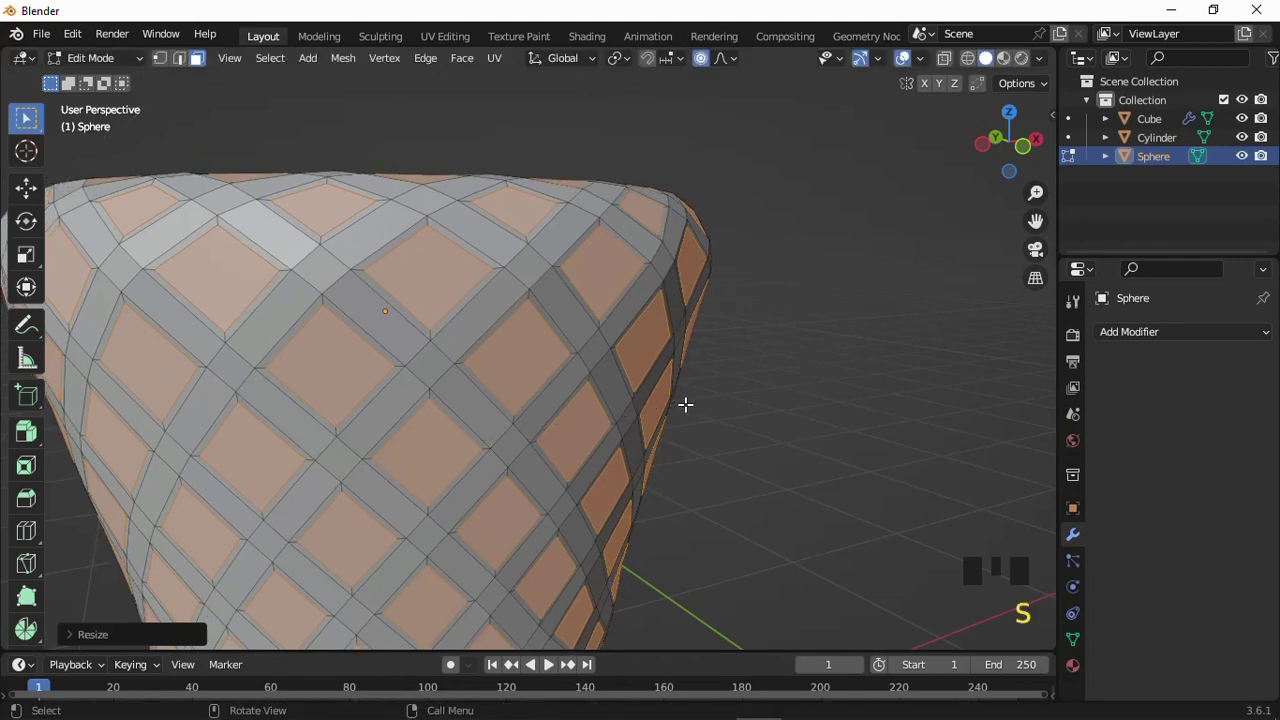
key(ctrl+z)
click(705, 67)
key(s)
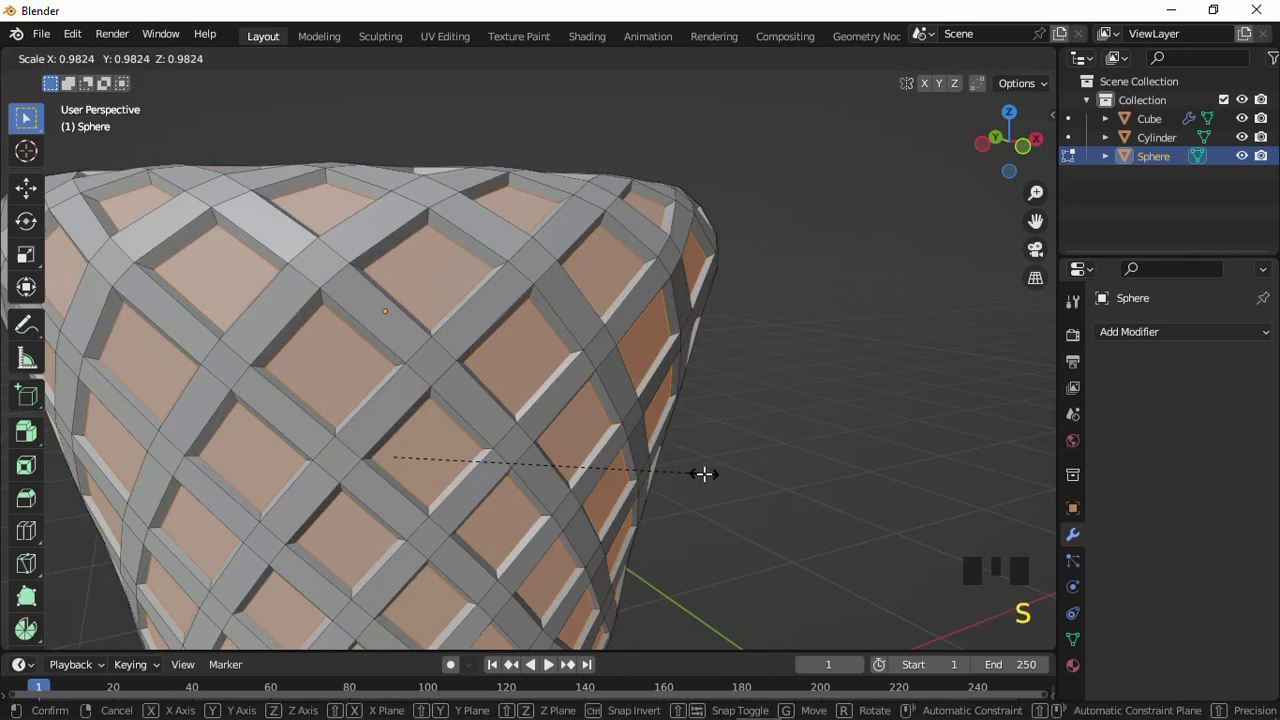
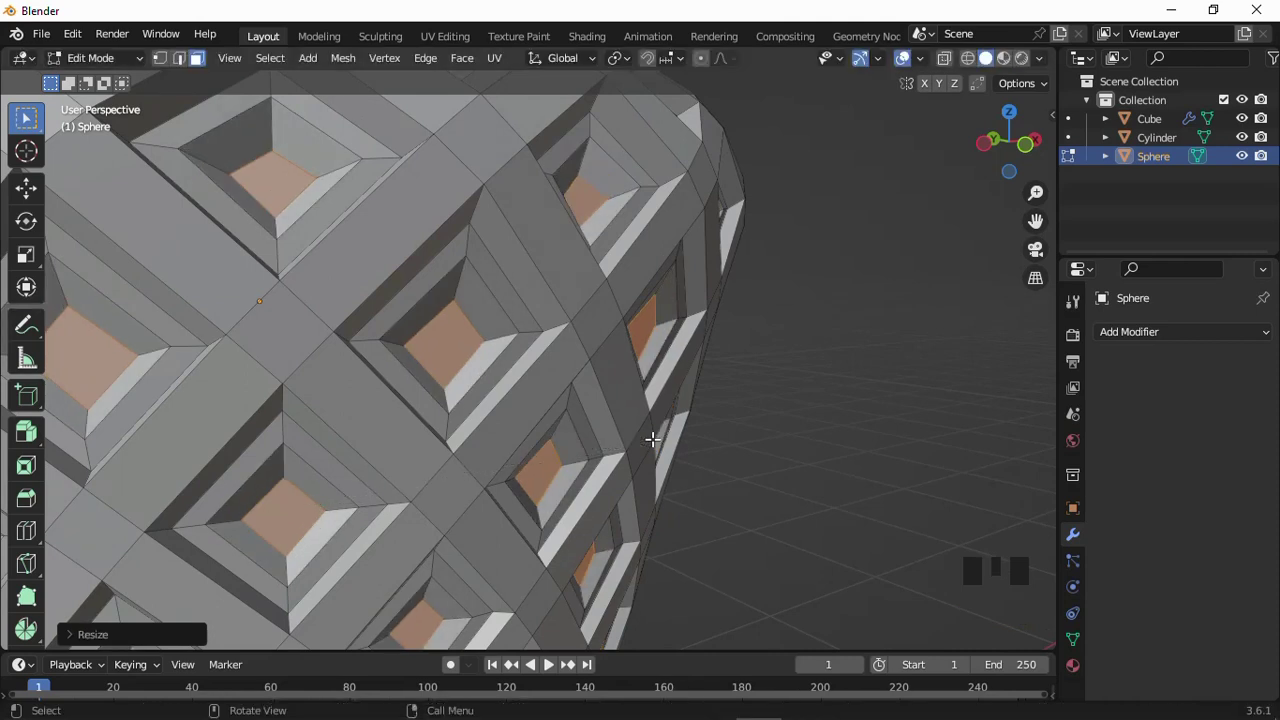
- Inset and scale the cup's recessed panels further into deep stepped pockets
key(i)
key(s)
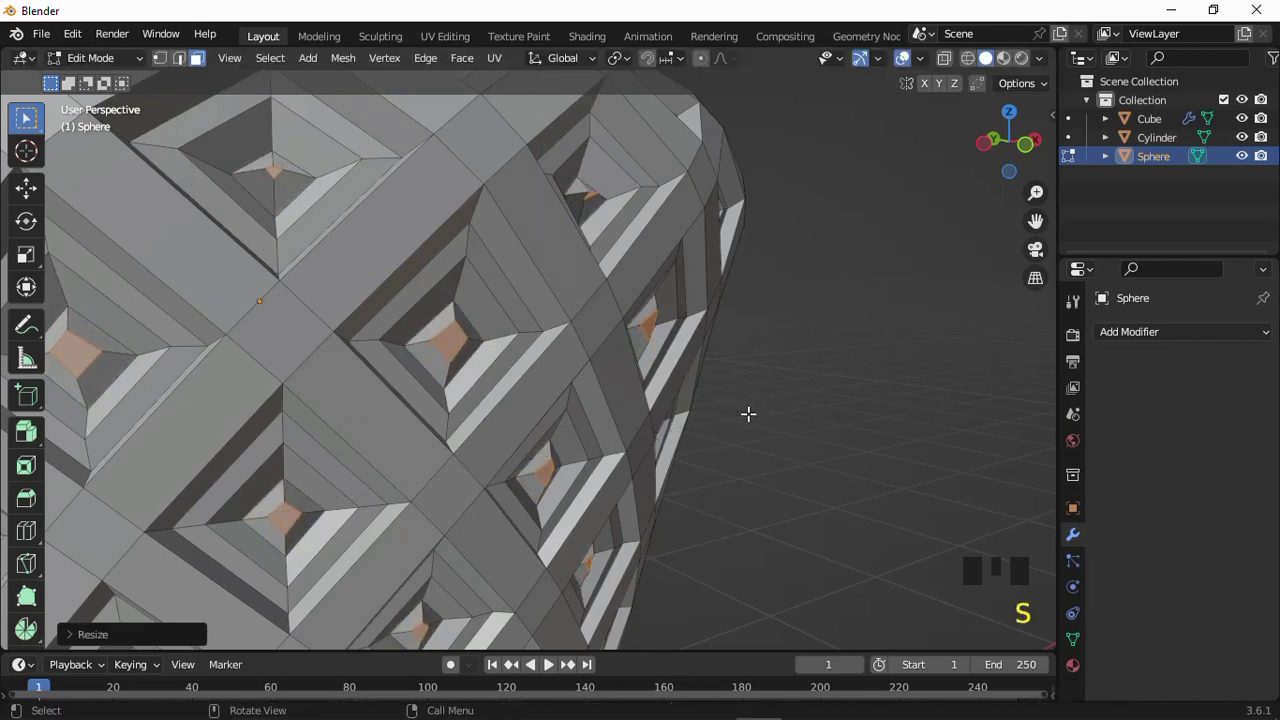
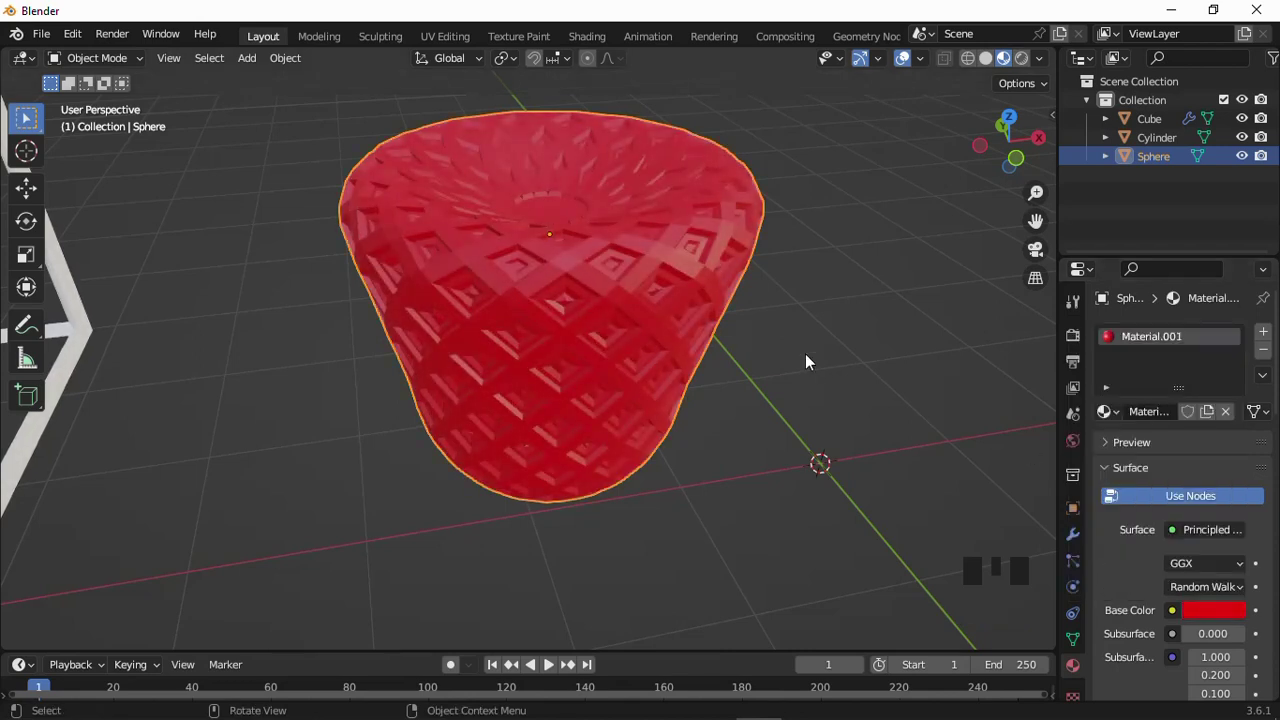
- Orbit around the red cup to look into its top and check the orange pocket centres
drag(817, 336, 1271, 338)
drag(1271, 338, 1219, 660)
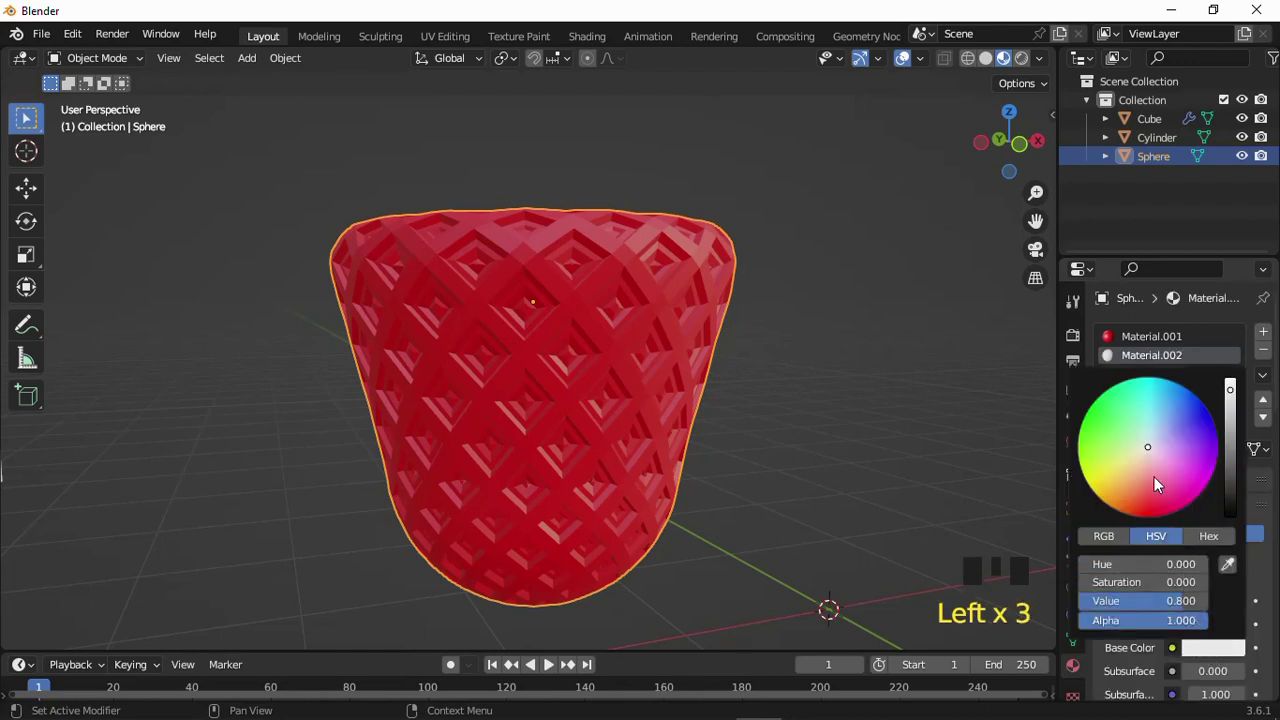
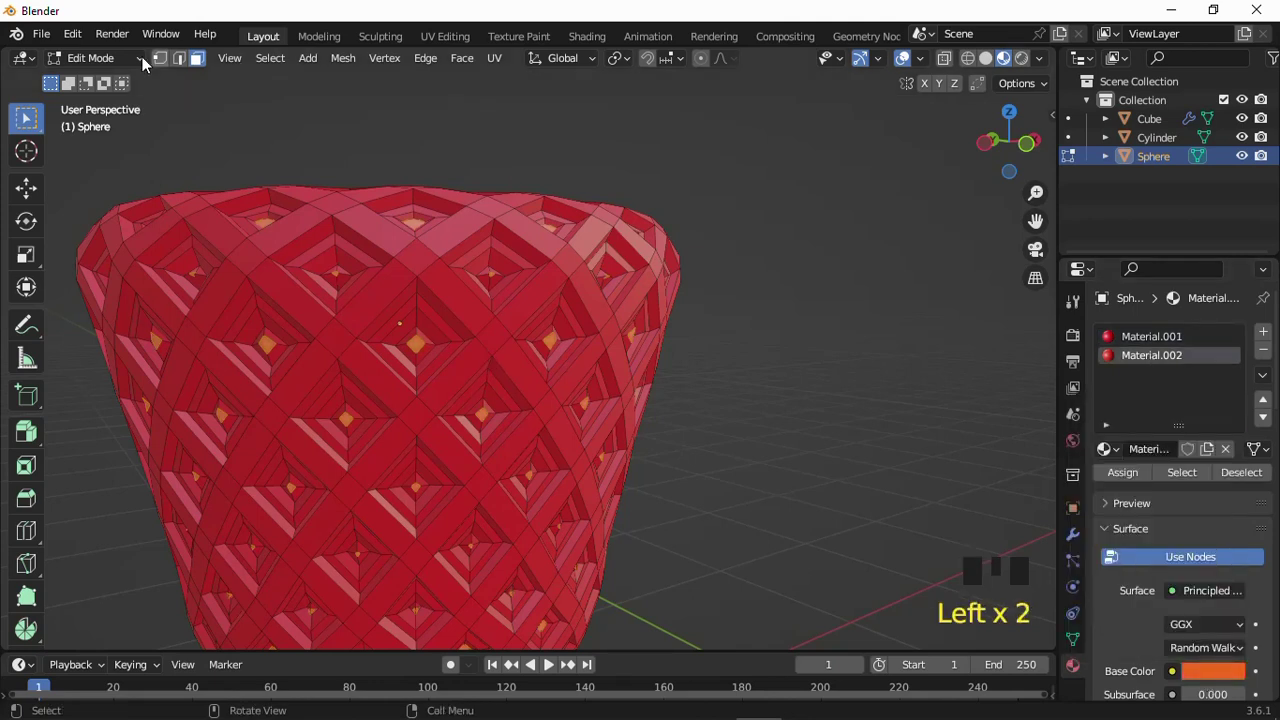
drag(138, 61, 420, 175)
drag(431, 222, 454, 178)
scroll(down, 3)
scroll(up, 3)
drag(448, 177, 440, 212)
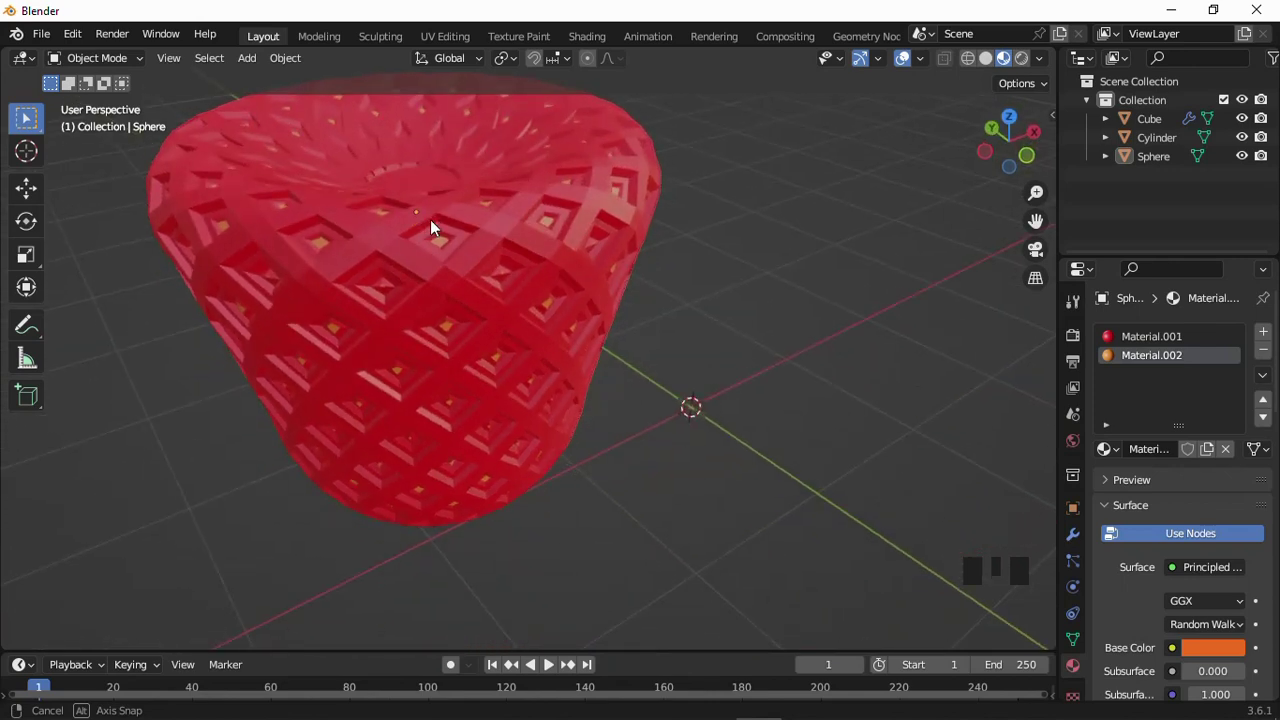
- Select the strawberry-like cup and bring up the Add Modifier list
click(435, 217)
drag(117, 61, 542, 182)
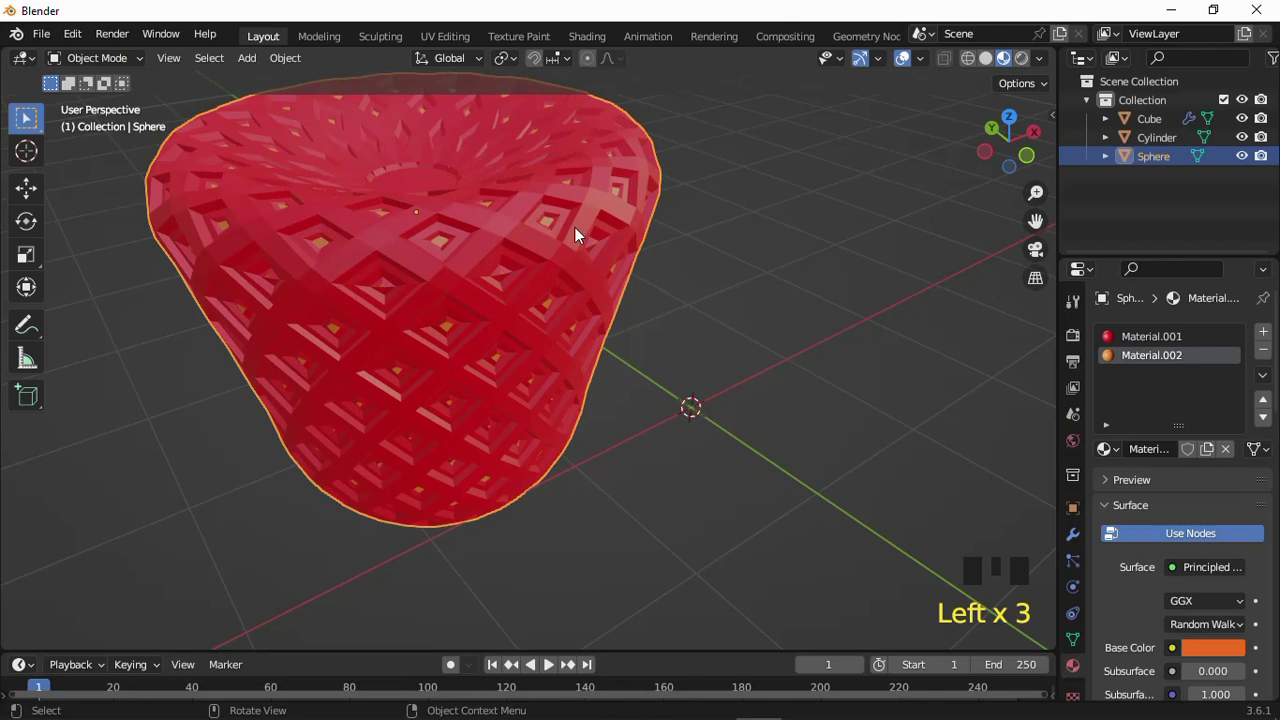
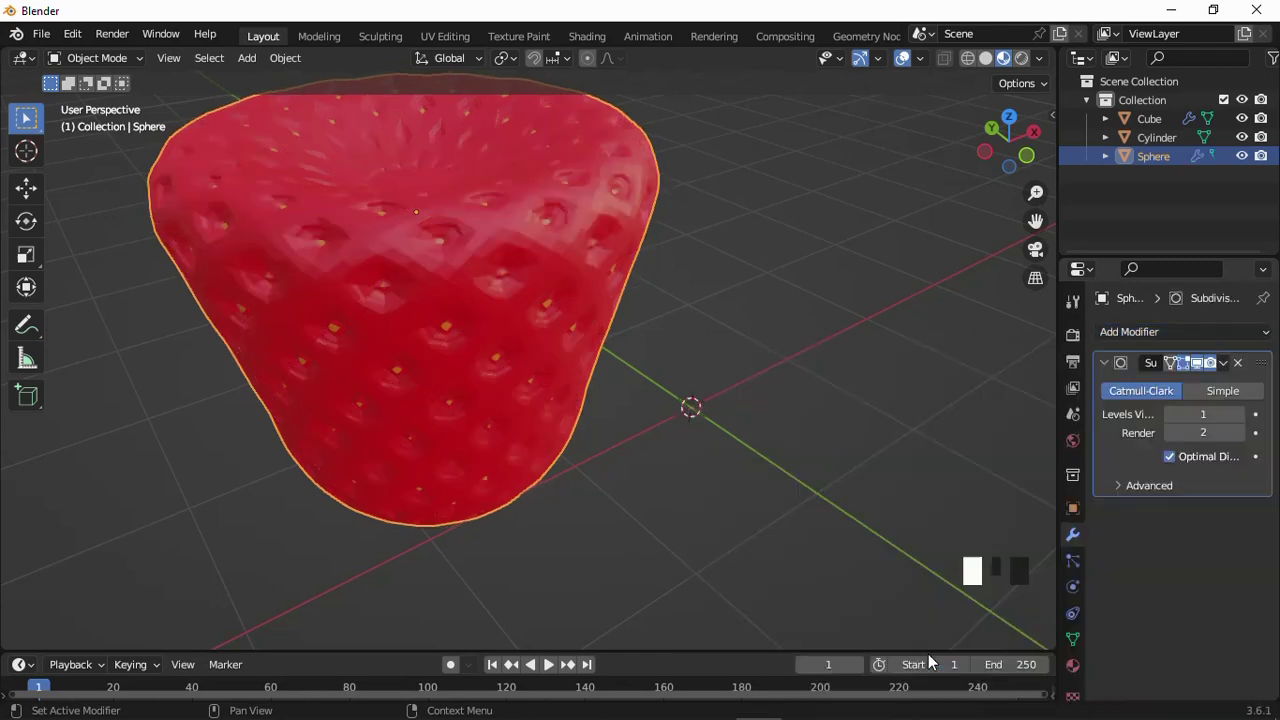
- Give the cup a Subdivision Surface modifier at viewport level 2 and shade it smooth
drag(665, 369, 668, 306)
scroll(down, 3)
scroll(up, 3)
drag(586, 357, 569, 331)
scroll(up, 3)
scroll(up, 3)
drag(1241, 424, 528, 262)
drag(528, 262, 495, 266)
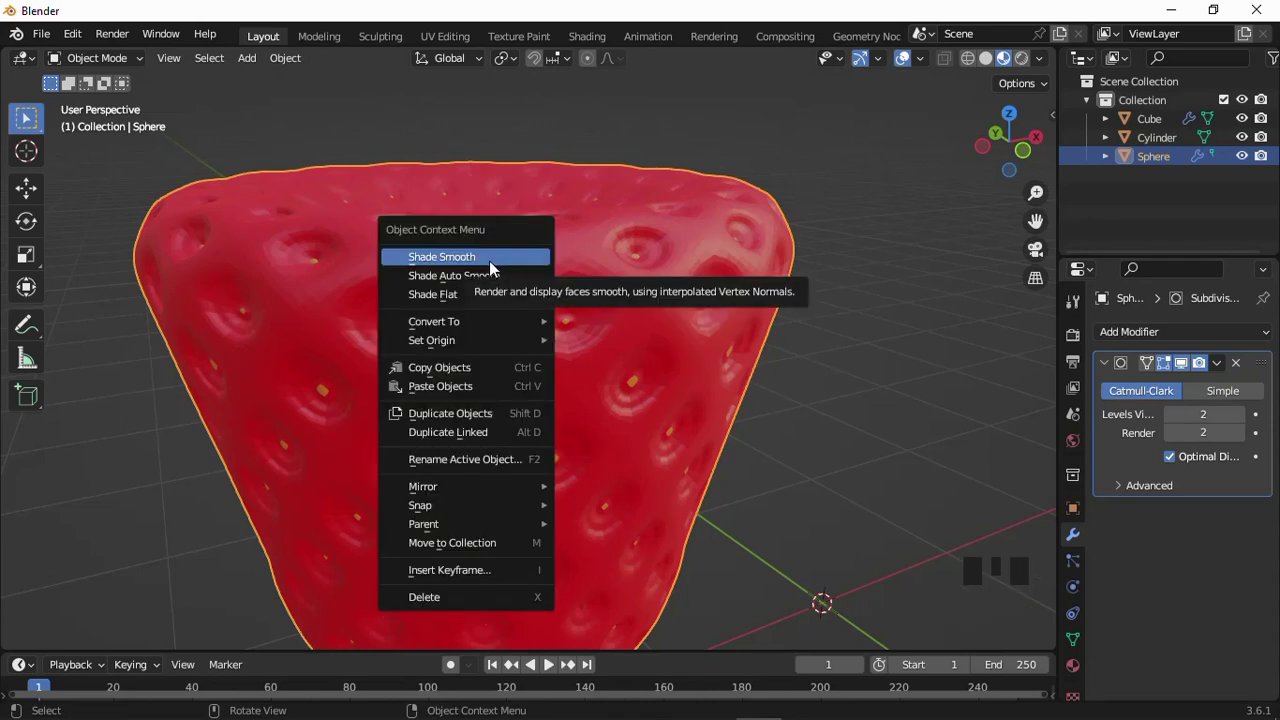
scroll(down, 3)
scroll(up, 3)
- Select the cone and shift its material's Base Color toward orange
drag(494, 288, 345, 327)
click(345, 327)
drag(1214, 420, 1152, 423)
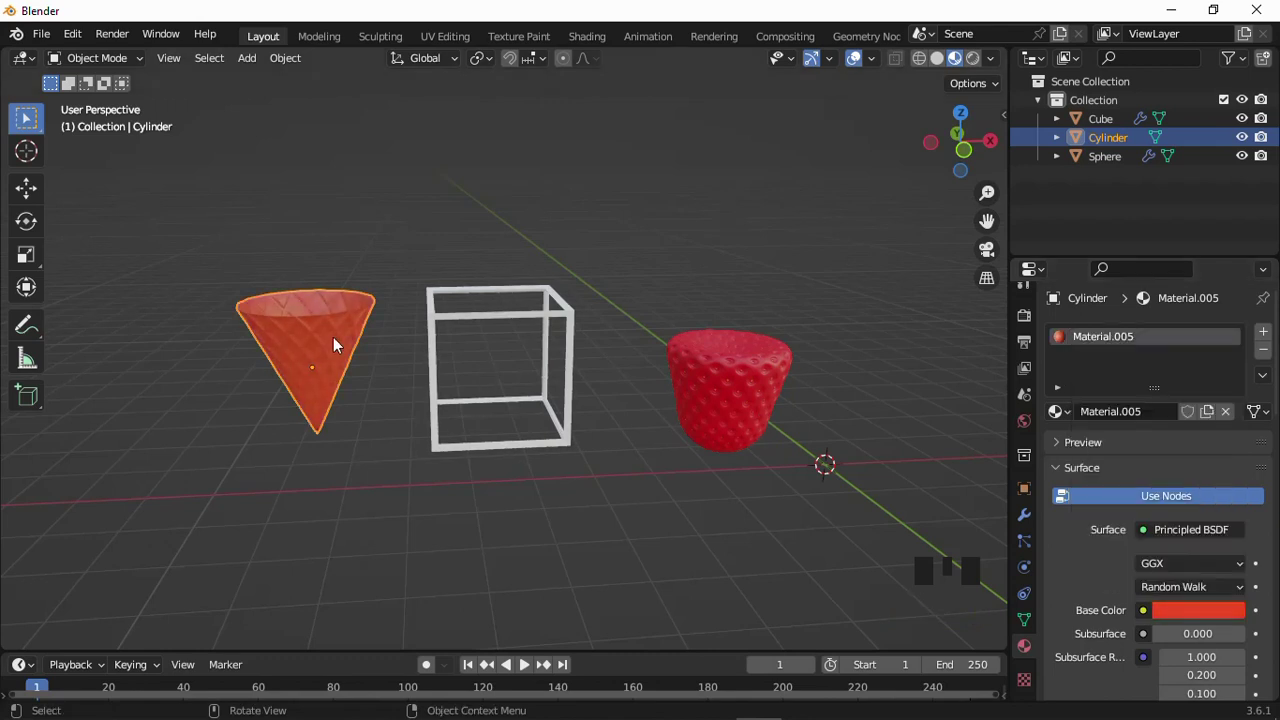
- Inspect the orange cone, then select the wireframe cube
drag(344, 371, 322, 346)
scroll(up, 3)
drag(319, 322, 317, 299)
scroll(down, 3)
click(584, 255)
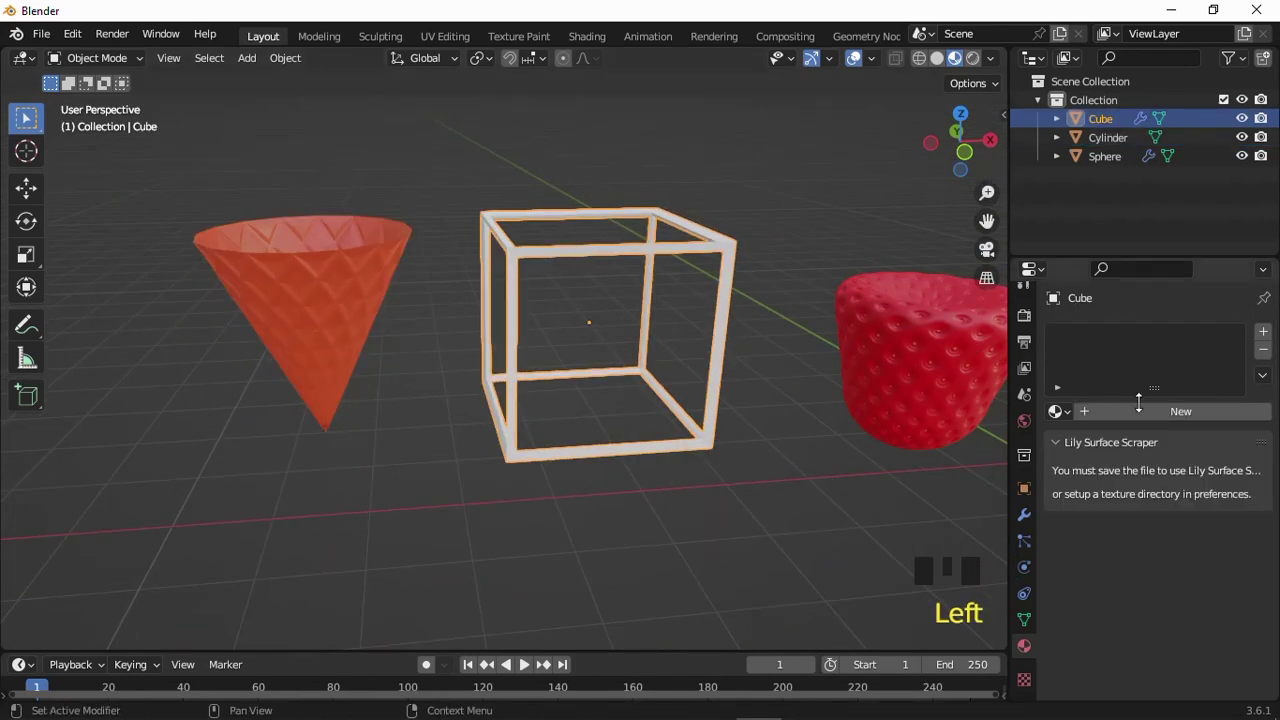
- Give the cube a new material with Metallic raised to about 0.92
drag(1179, 419, 1232, 316)
drag(1234, 311, 1169, 464)
scroll(down, 3)
drag(572, 460, 745, 484)
scroll(down, 3)
scroll(up, 3)
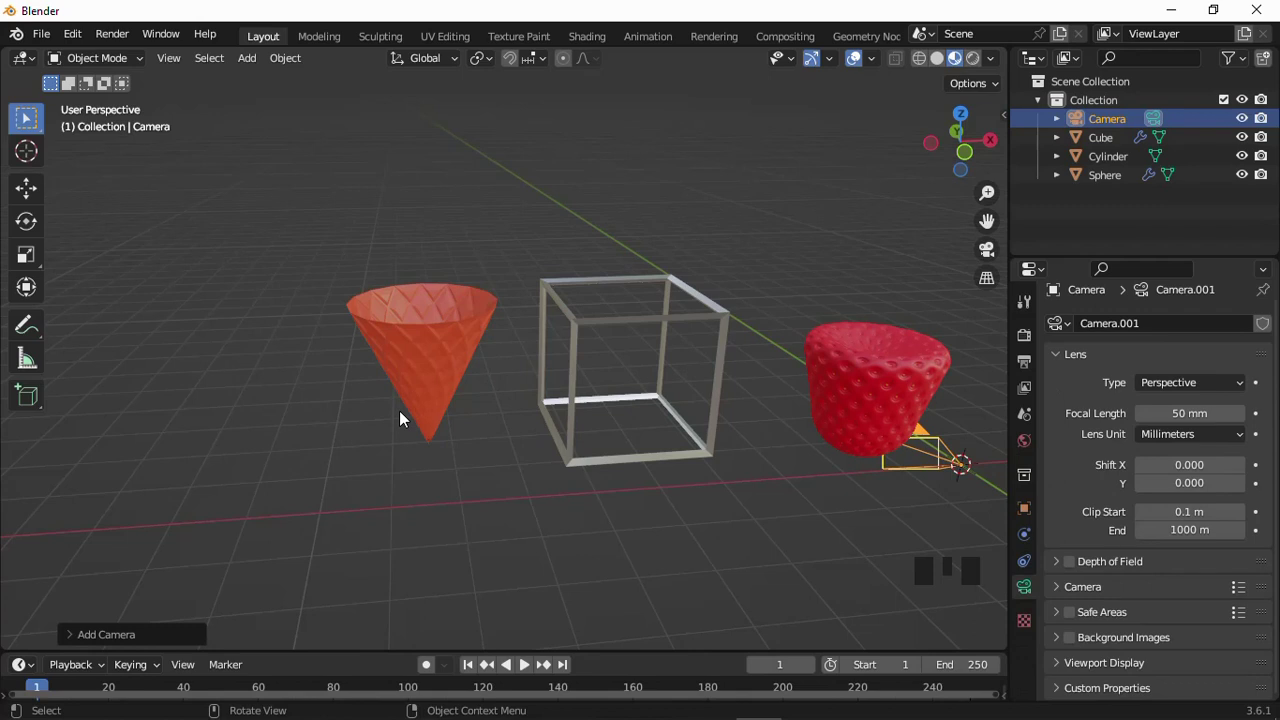
- From the front view, move the strawberry cup into place beside the cone and cube
drag(417, 416, 332, 370)
scroll(down, 3)
scroll(up, 3)
key(KP_1)
click(700, 442)
key(g)
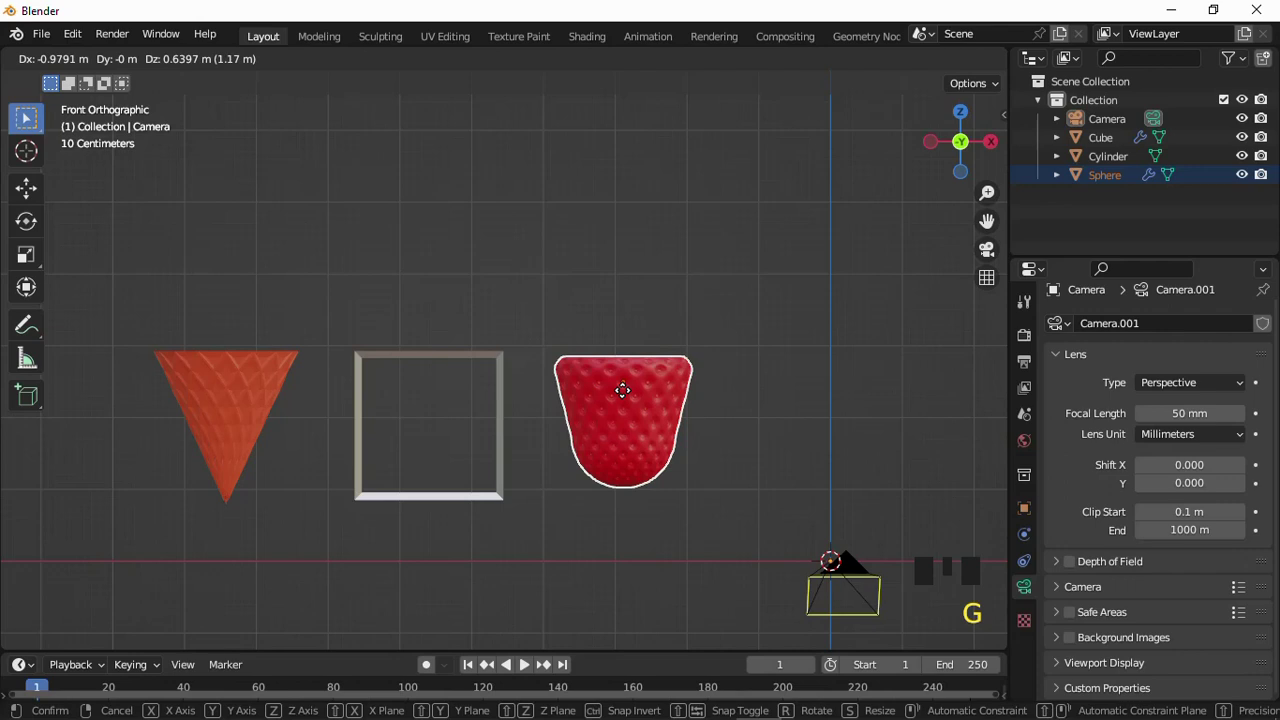
drag(389, 408, 245, 397)
scroll(up, 3)
drag(382, 380, 393, 359)
scroll(down, 3)
scroll(up, 3)
drag(599, 376, 604, 377)
- Look through the camera and move it until the cone, cube and cup all sit inside its frame
key(KP_0)
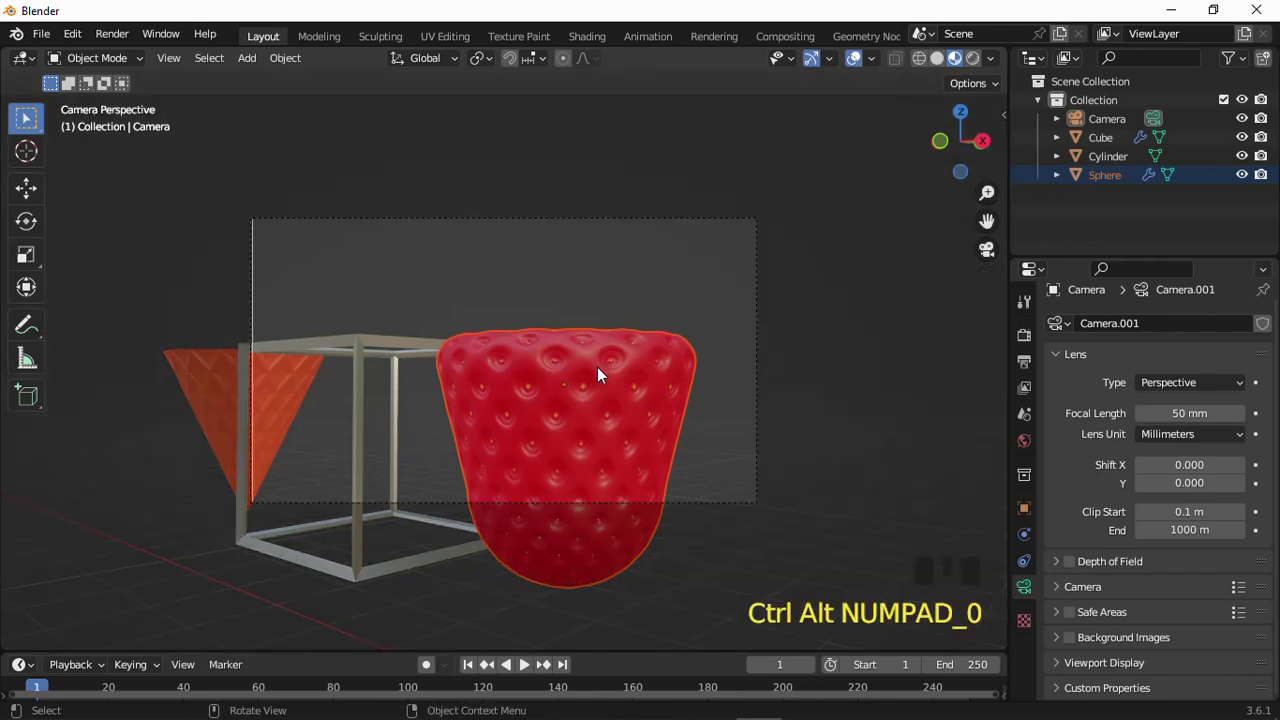
key(n)
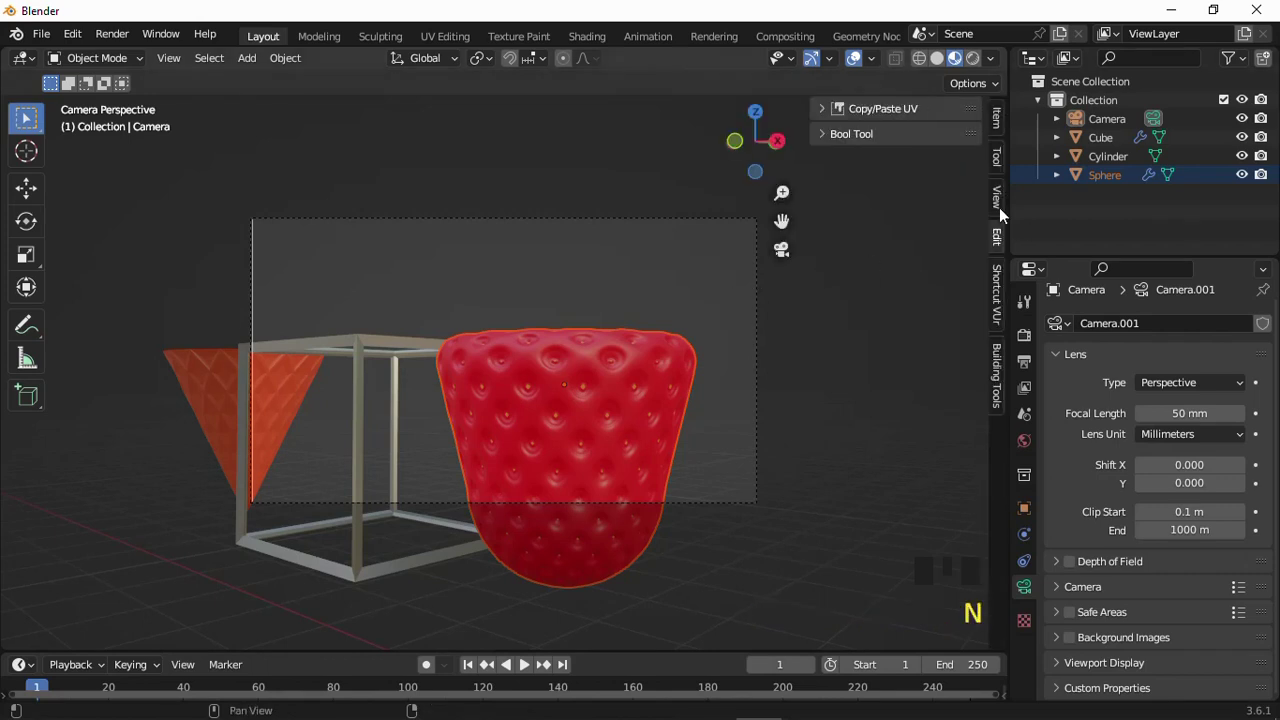
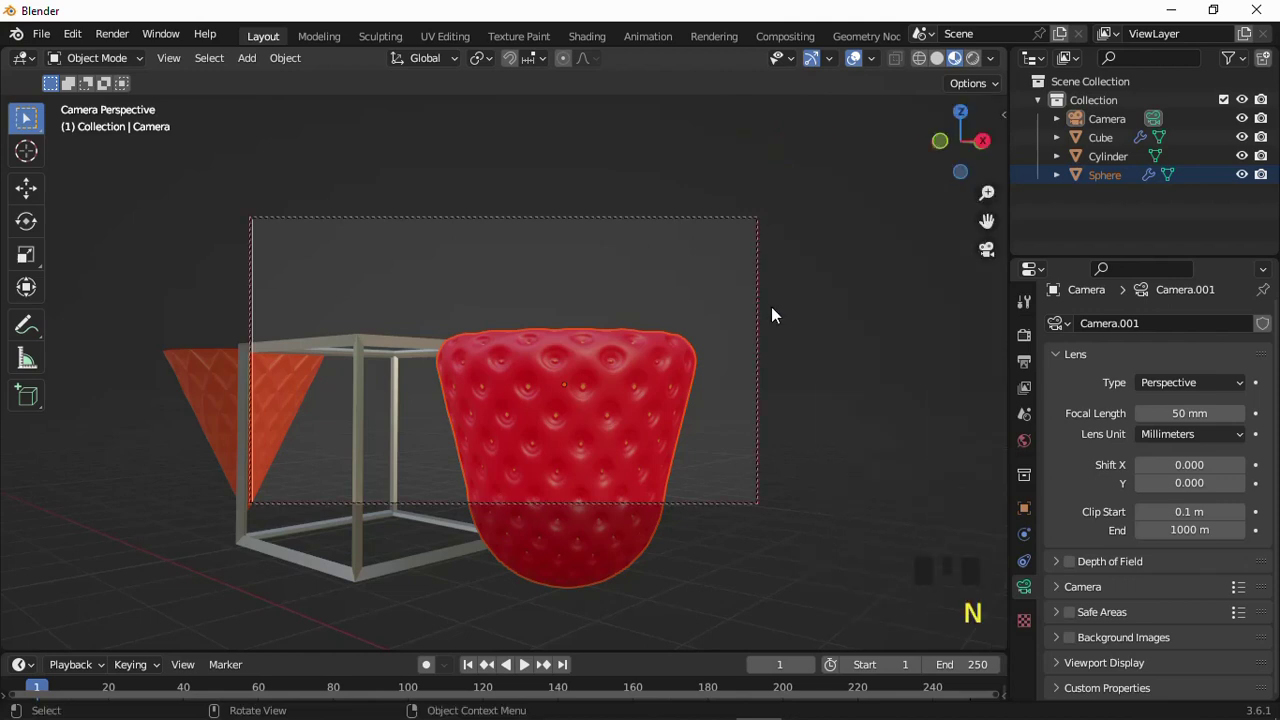
click(587, 236)
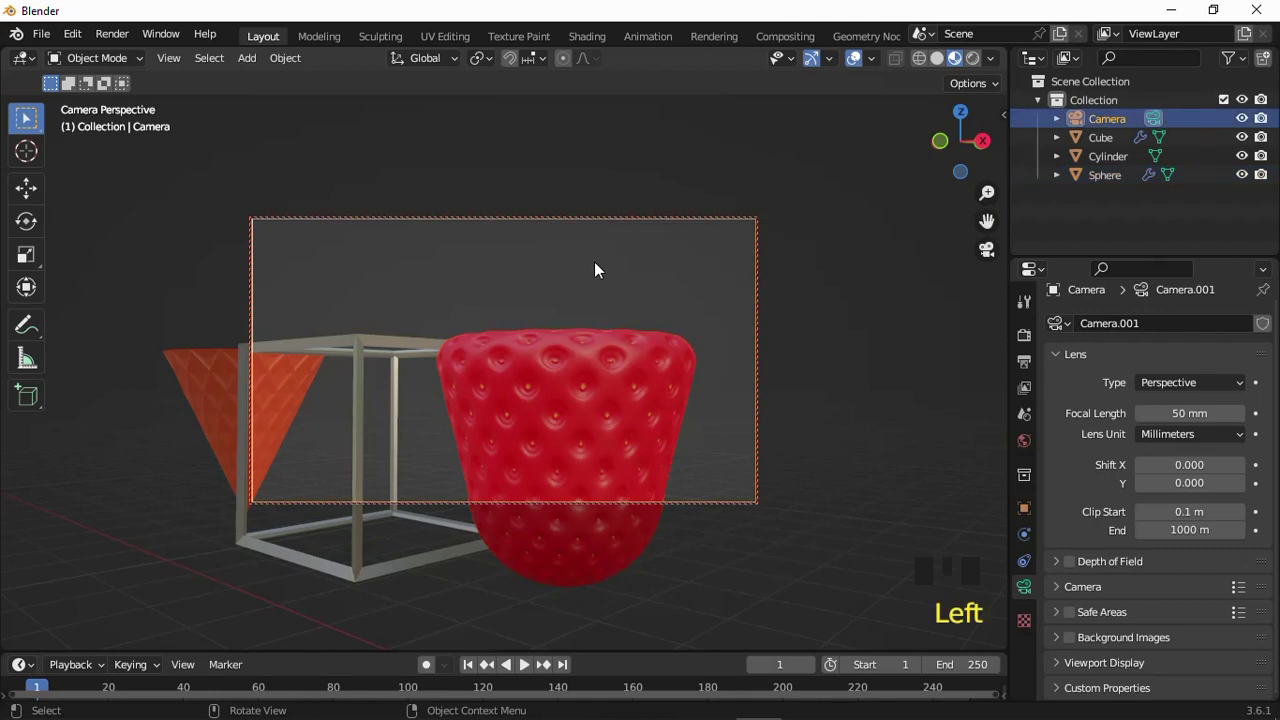
key(g)
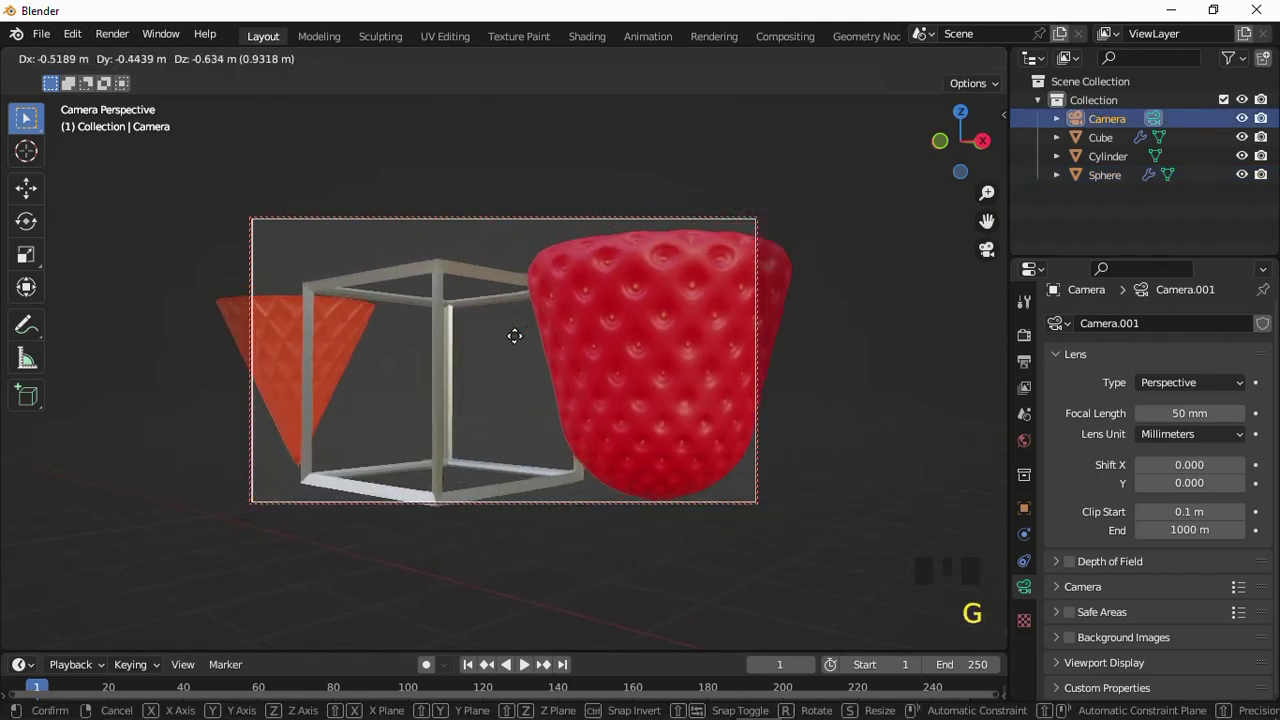
scroll(down, 3)
drag(549, 333, 573, 347)
scroll(down, 3)
scroll(up, 3)
middle_click(525, 337)
scroll(down, 3)
scroll(up, 3)
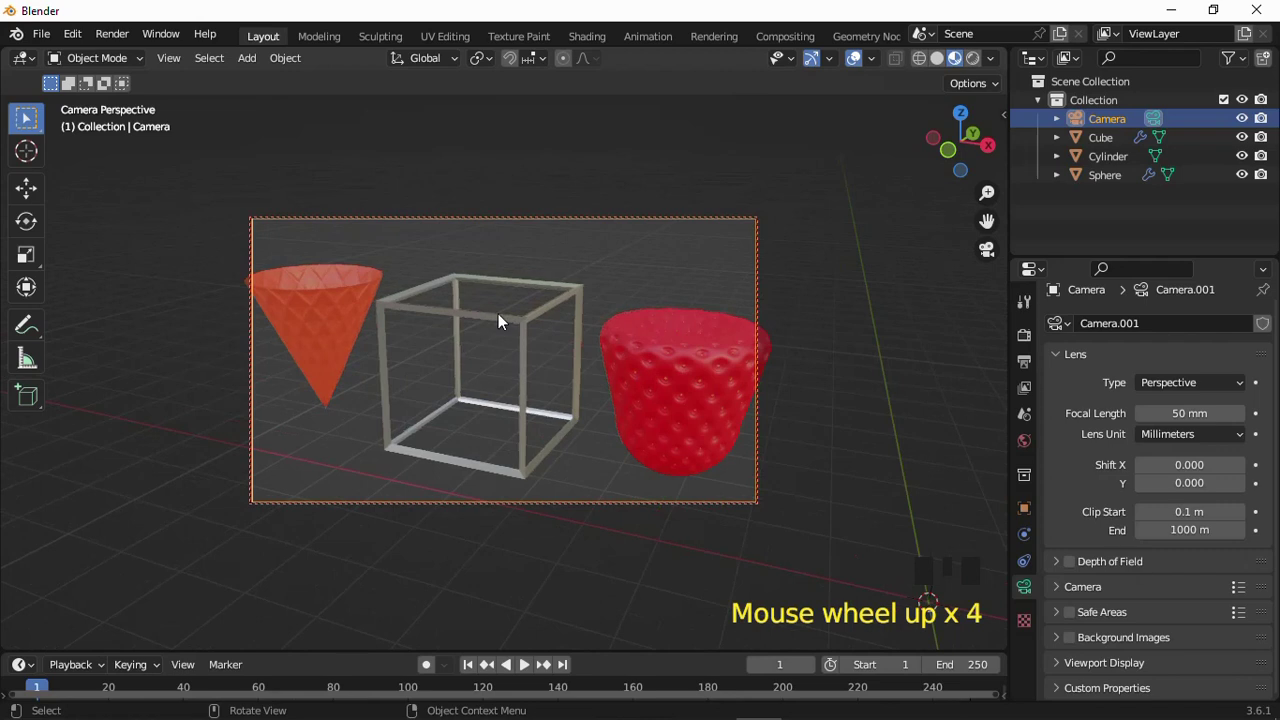
scroll(down, 3)
drag(593, 298, 601, 302)
scroll(up, 3)
scroll(down, 3)
- Add a 1000 W point light, move it above the objects and undo its accidental deletion
click(601, 302)
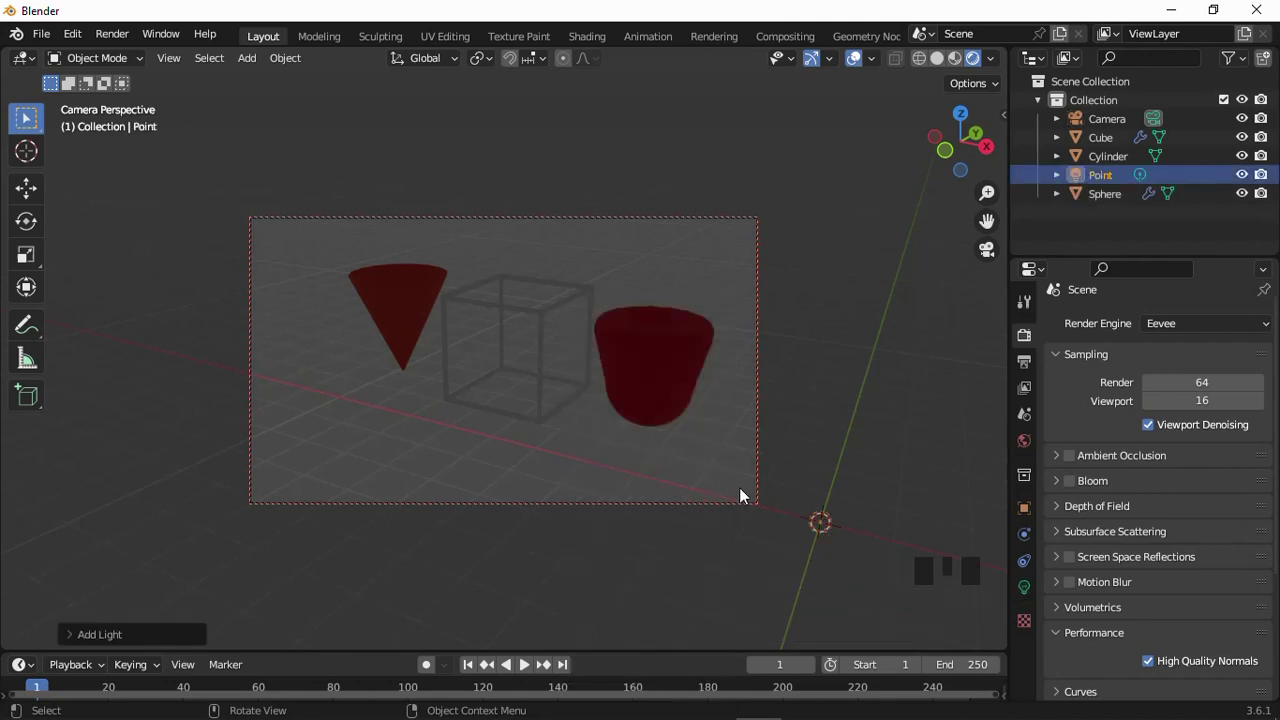
key(g)
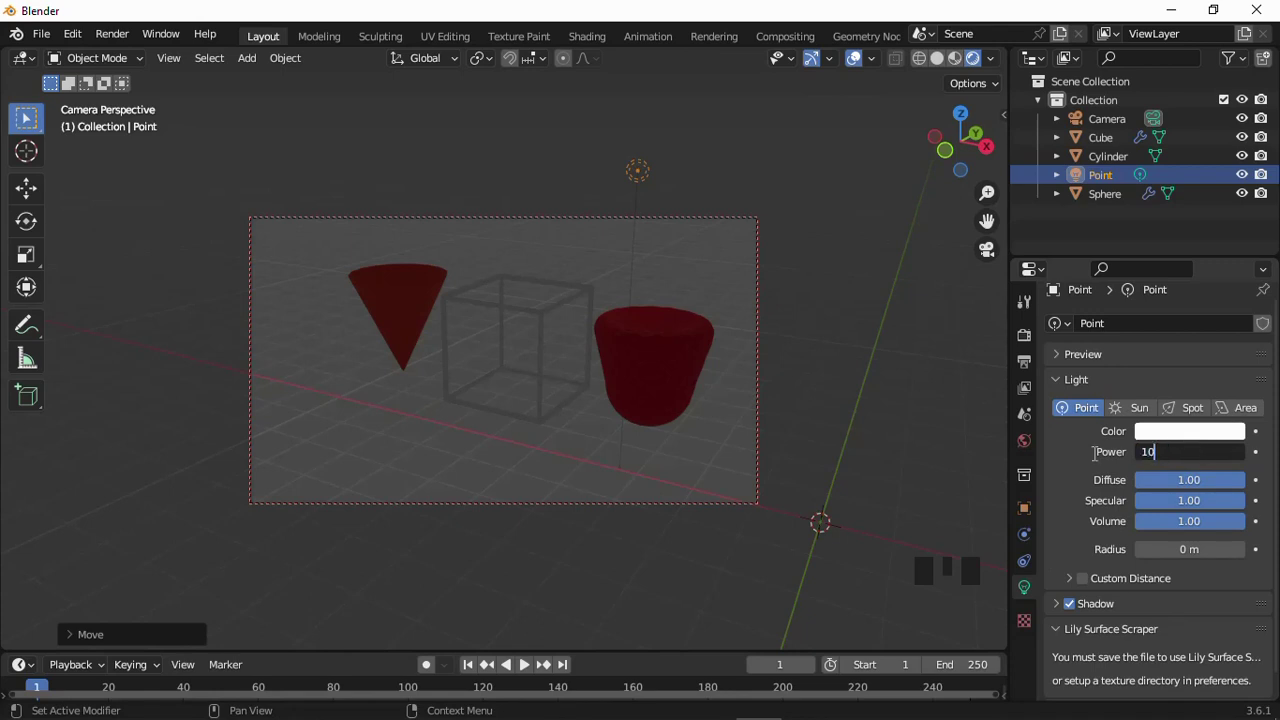
key(KP_0)
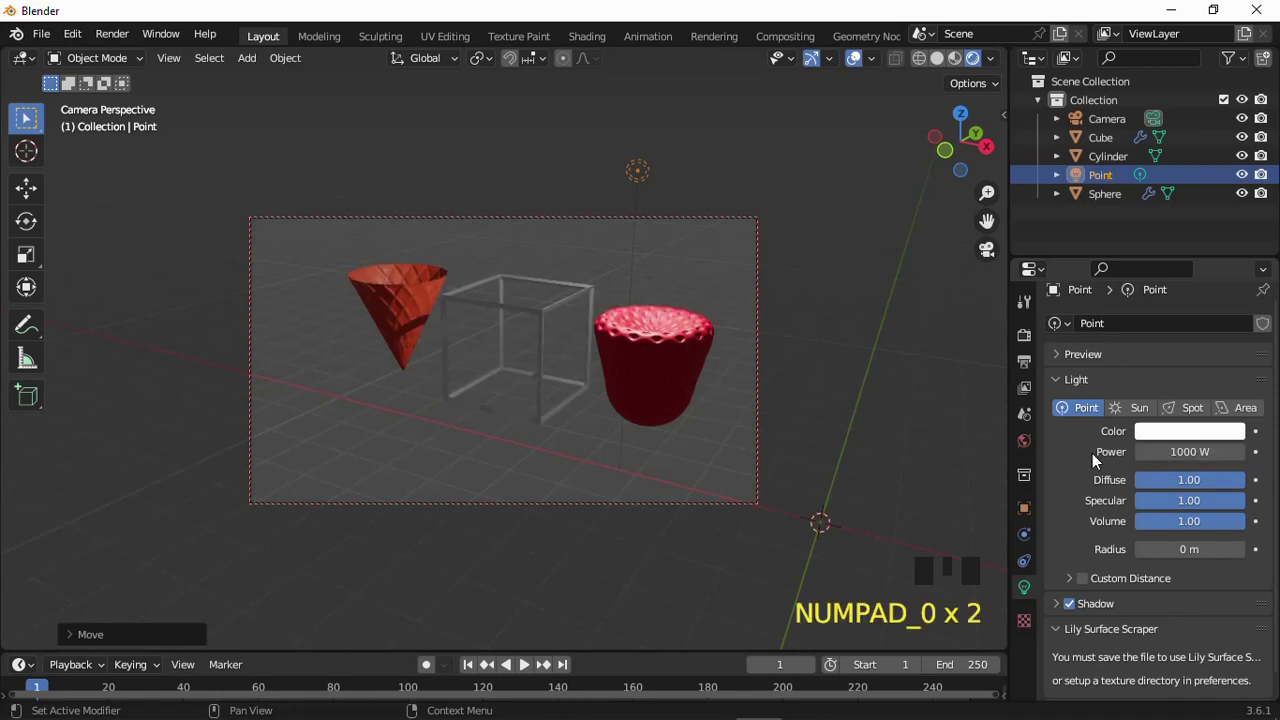
scroll(up, 3)
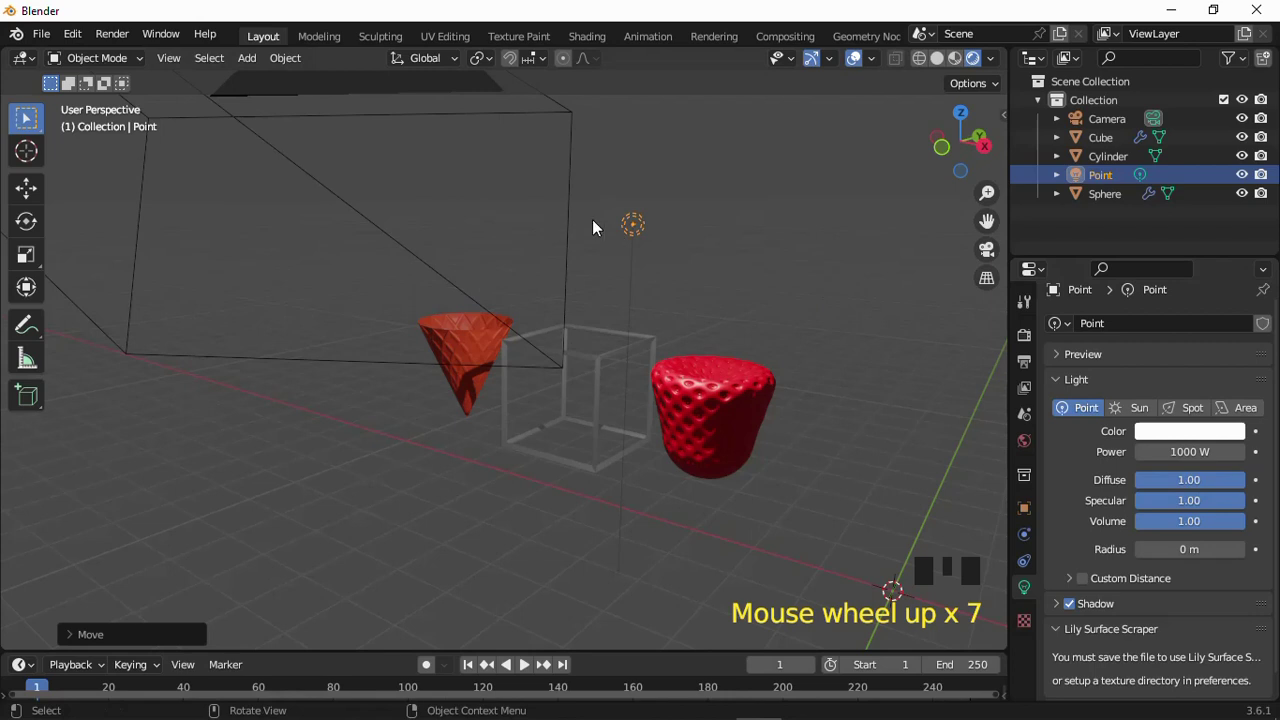
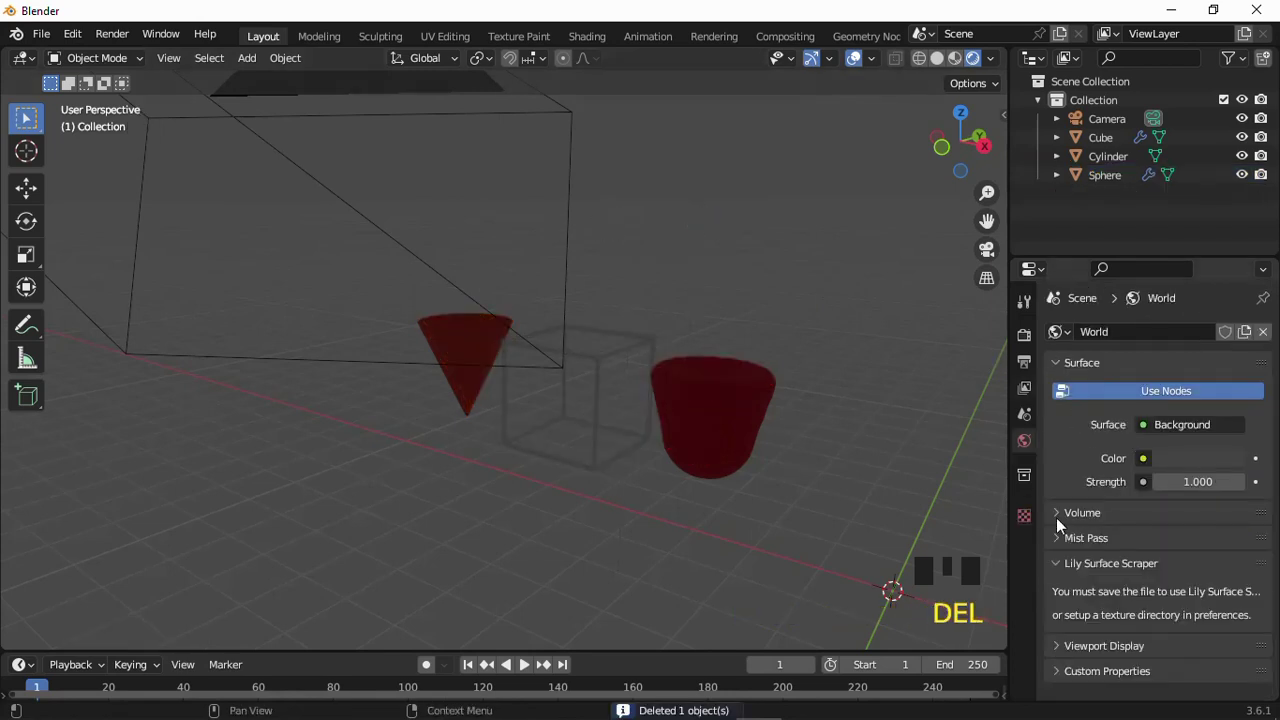
key(ctrl+z)
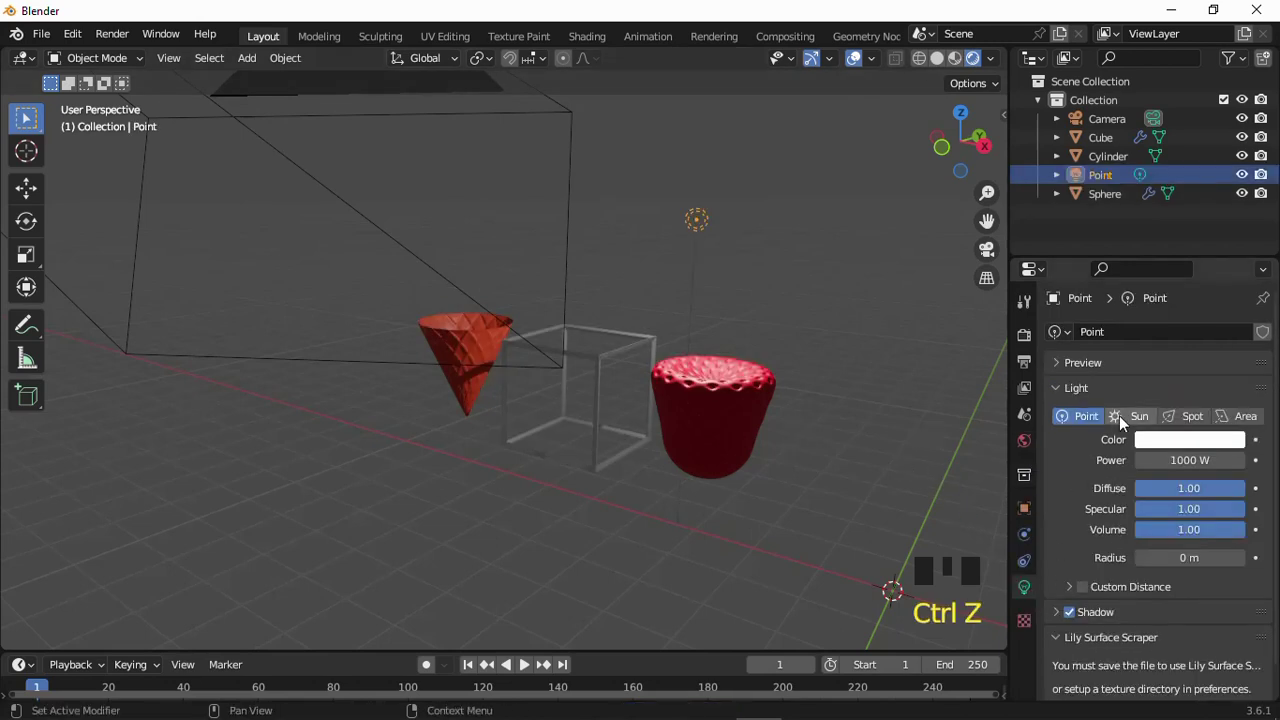
- Switch the point light to a Sun light in the Light properties
click(1125, 418)
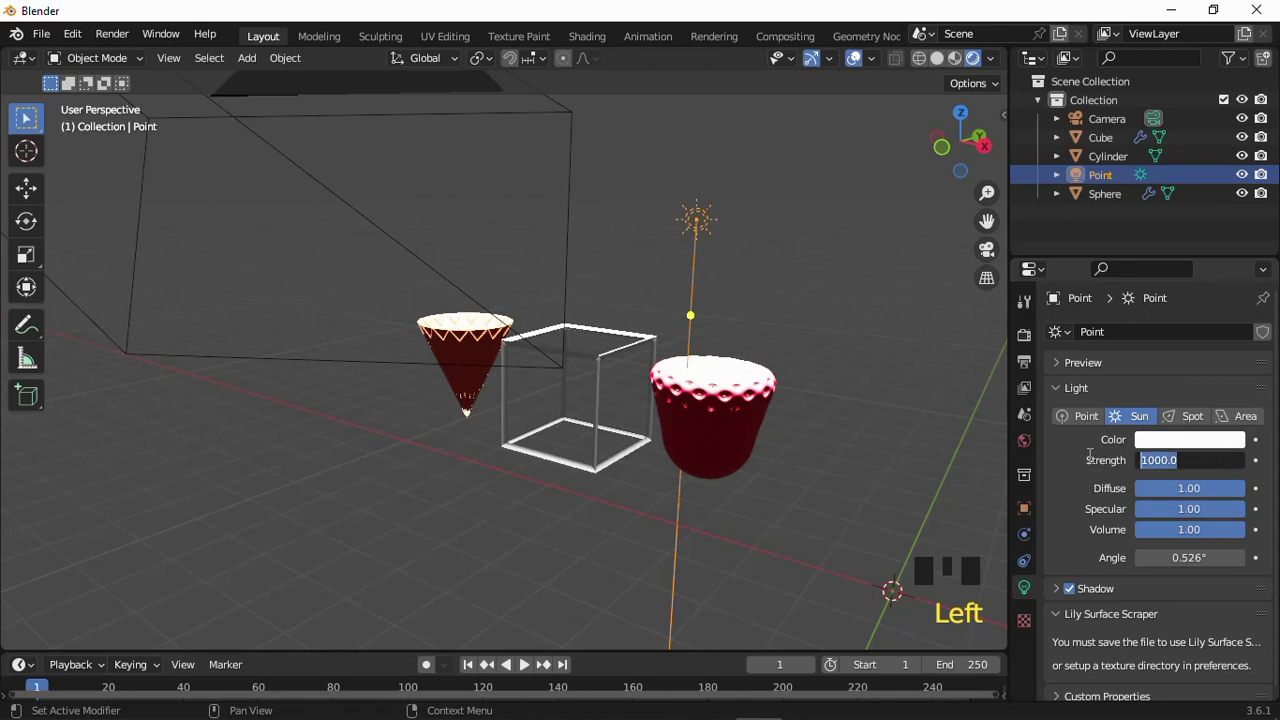
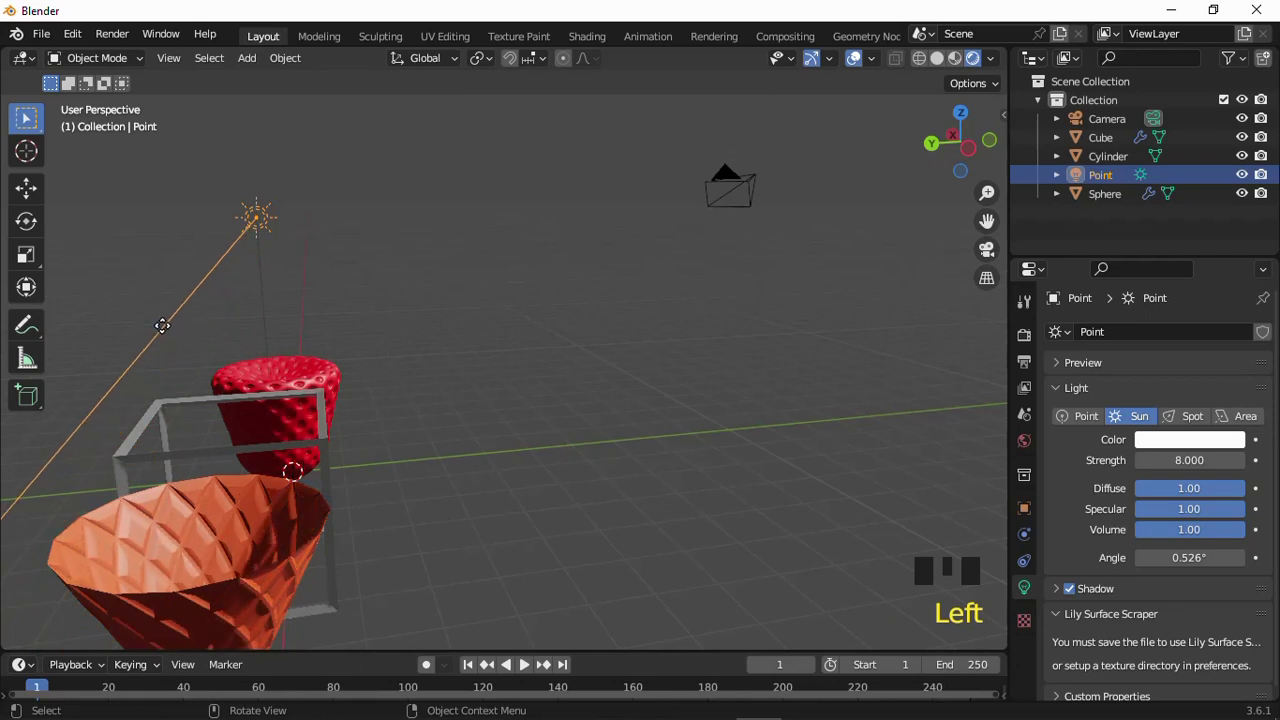
- Look through the camera at the sunlit scene with all three objects framed
drag(380, 305, 204, 292)
key(KP_0)
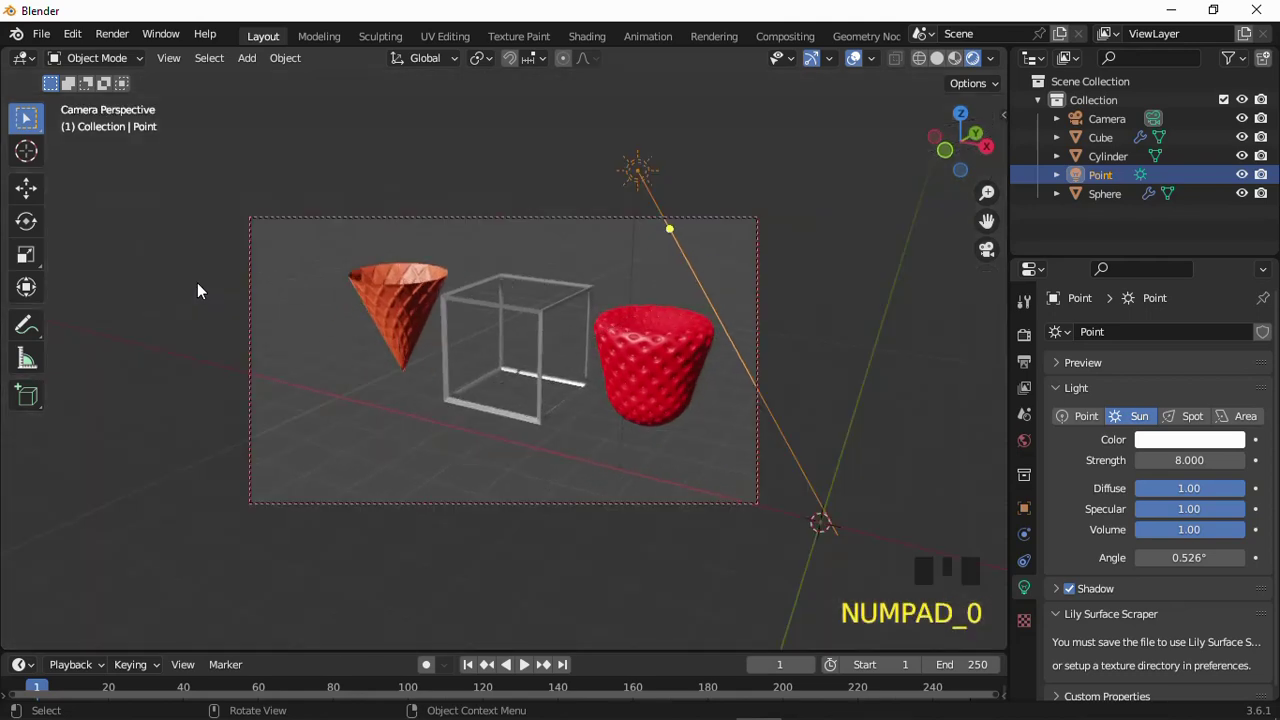